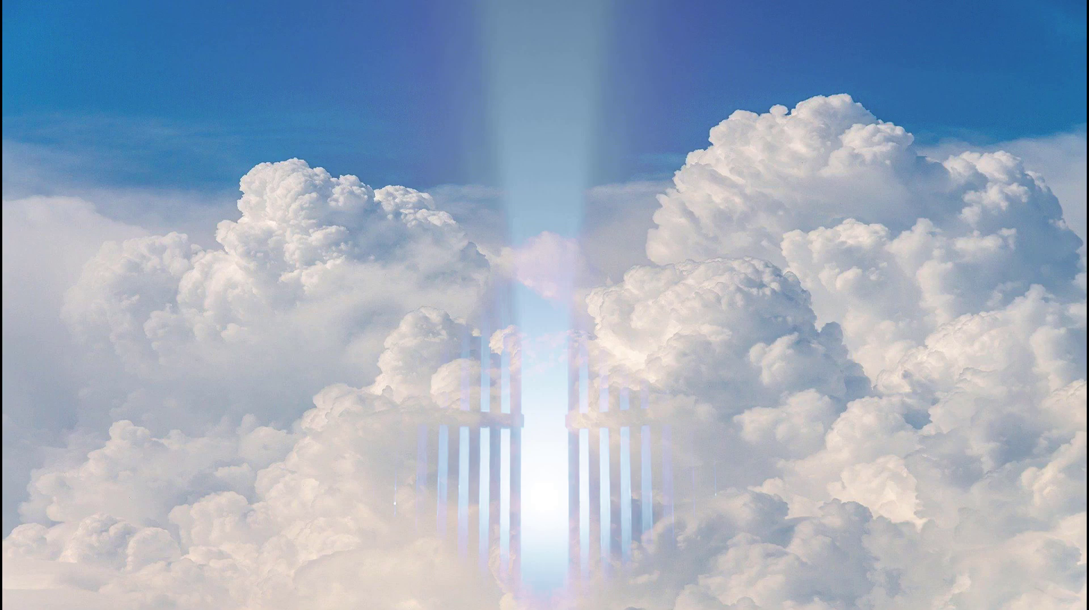
- Shrink the default cube and stretch it along Z into a thin tall gate bar
{"action": "left_click", "coordinate": [437, 329]}
{"action": "key", "text": "s"}
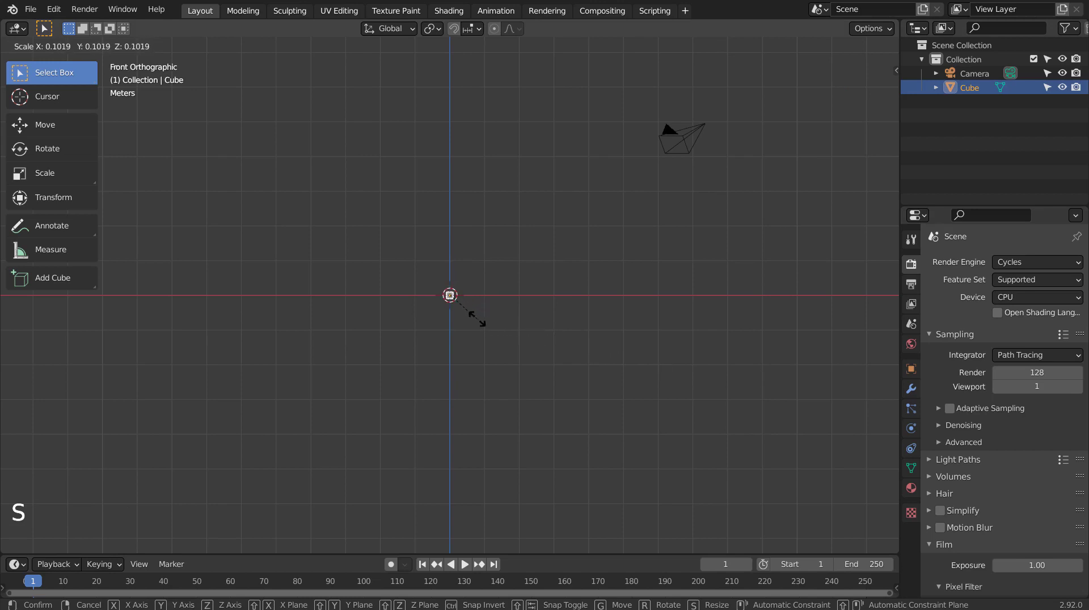
{"action": "key", "text": "s"}
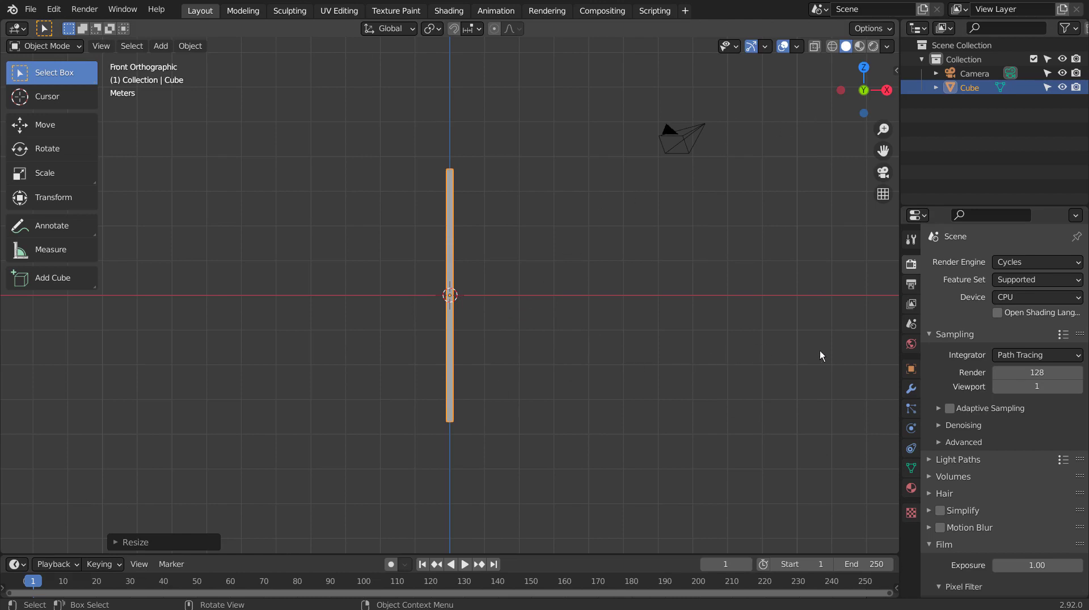
- Add an Array modifier with Count 25 and Relative Offset X 1.9 to make a row of bars
{"action": "left_click", "coordinate": [913, 395]}
{"action": "left_click", "coordinate": [977, 266]}
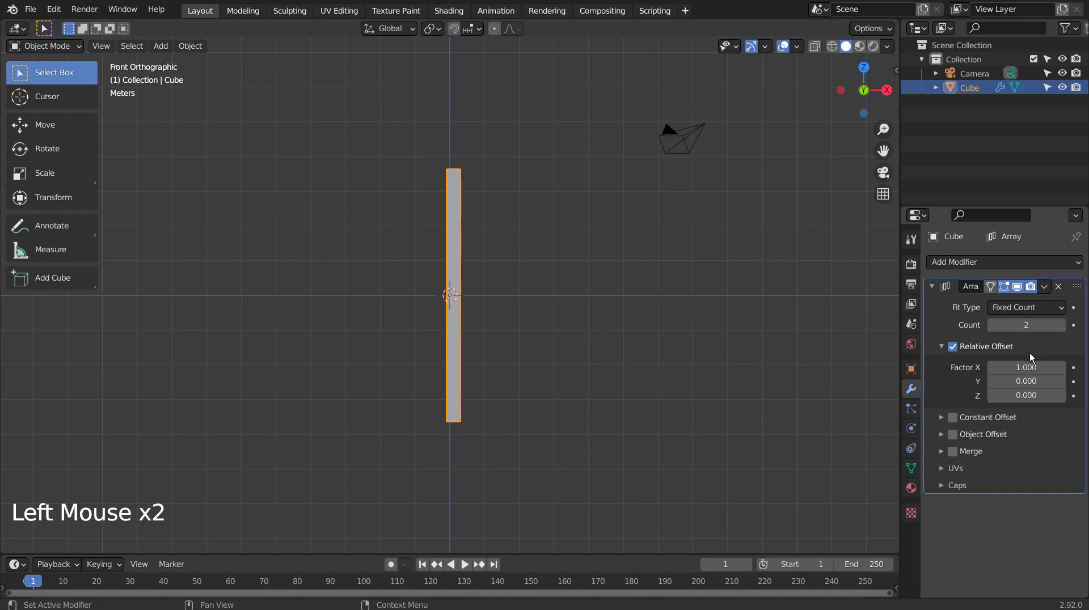
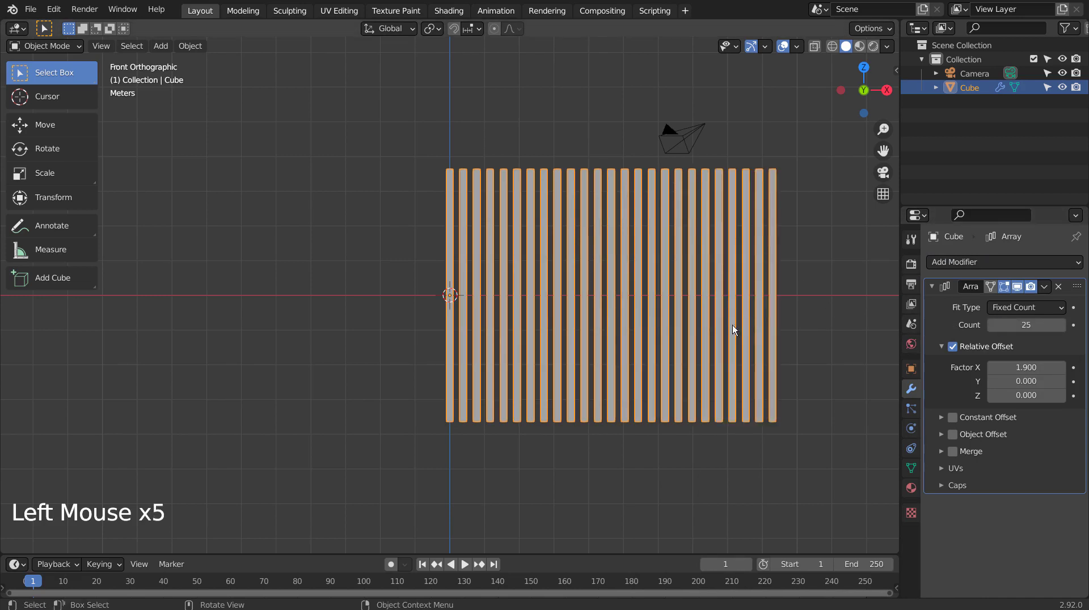
{"action": "middle_click", "coordinate": [706, 363]}
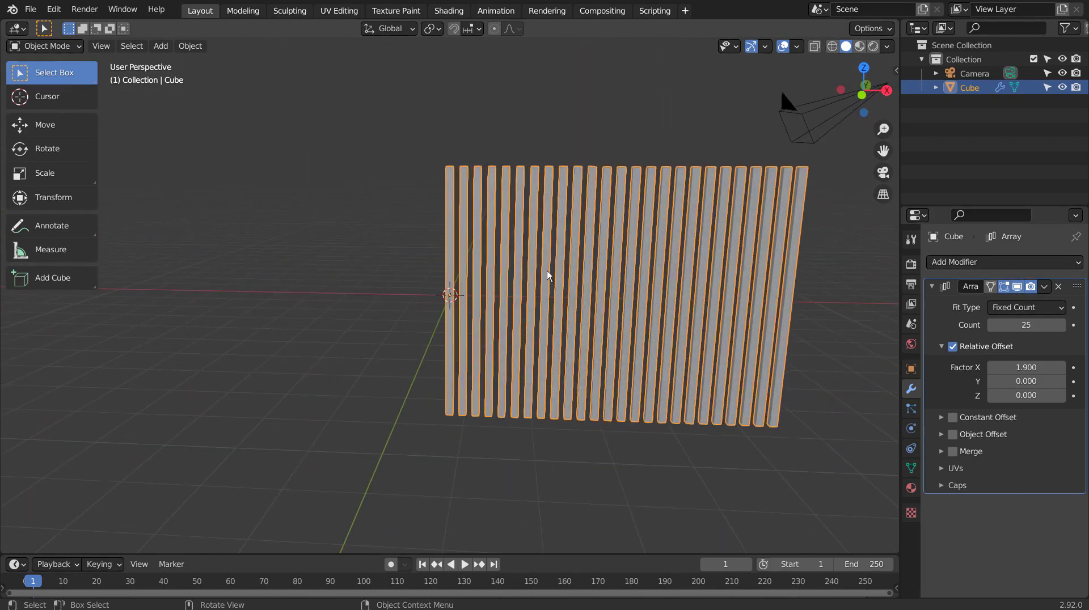
- Add loop cuts to the bar and a Subdivision Surface modifier to round it into a rod
{"action": "key", "text": "ctrl+3"}
{"action": "key", "text": "Tab"}
{"action": "key", "text": "ctrl+r"}
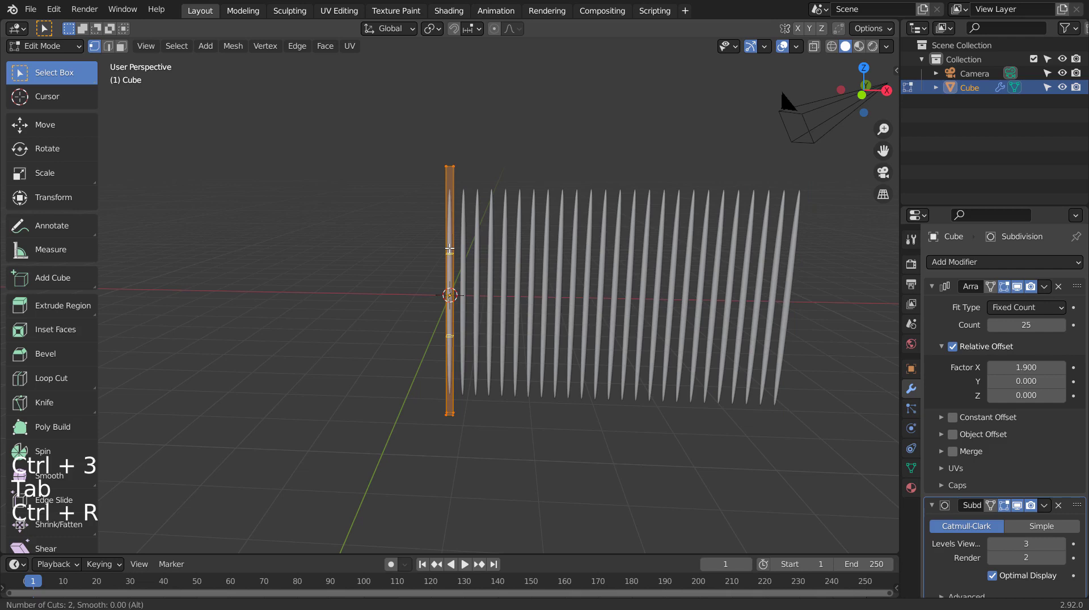
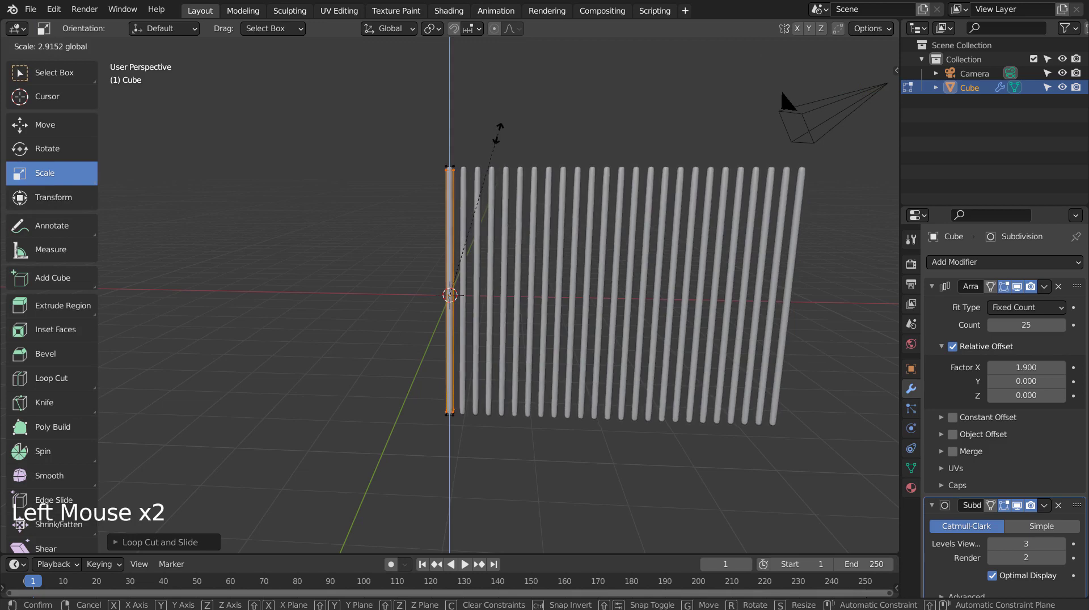
{"action": "key", "text": "Tab"}
{"action": "middle_click", "coordinate": [708, 354]}
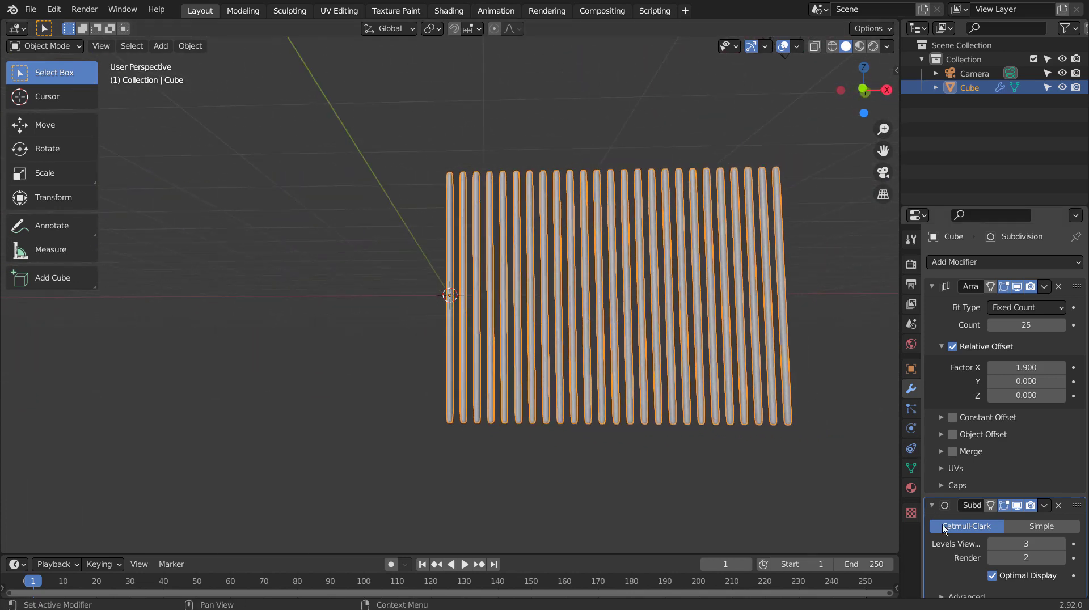
- Apply the Subdivision and Array modifiers so the 25 rounded rods become real geometry
{"action": "left_click", "coordinate": [947, 580]}
{"action": "key", "text": "ctrl+a"}
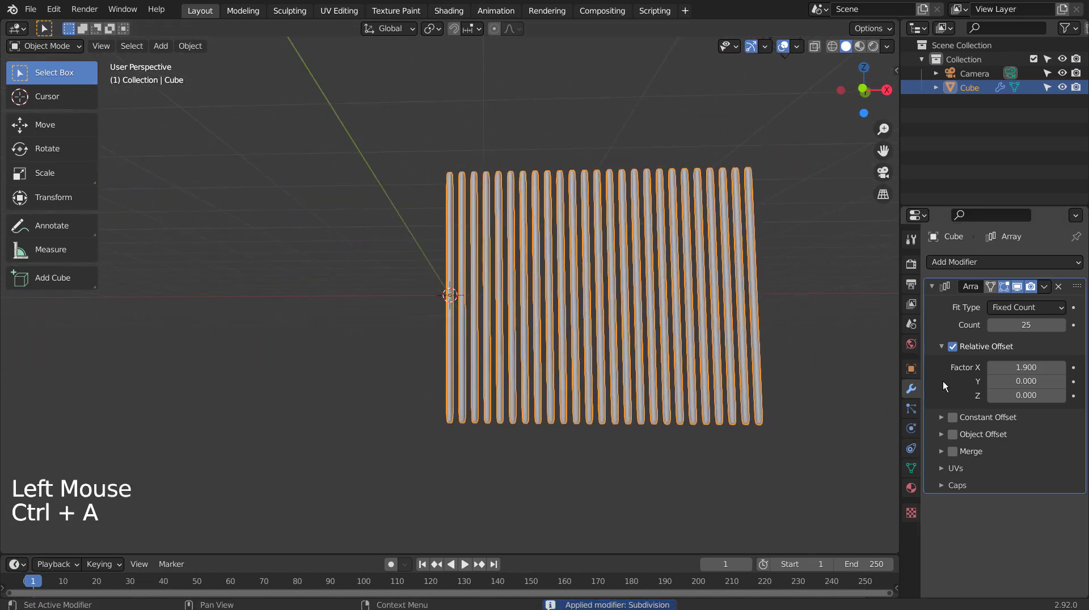
{"action": "left_click", "coordinate": [945, 392]}
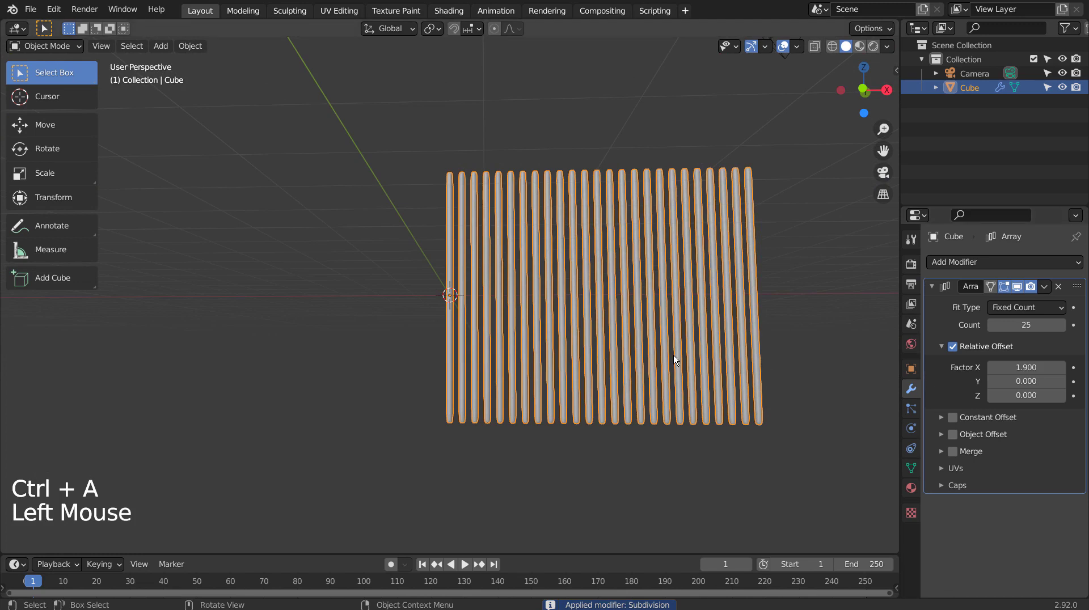
{"action": "key", "text": "ctrl+a"}
{"action": "left_click", "coordinate": [957, 392]}
- Add a new cube, shrink it and move it to the bottom of the bars in front view
{"action": "key", "text": "ctrl+a"}
{"action": "key", "text": "shift+a"}
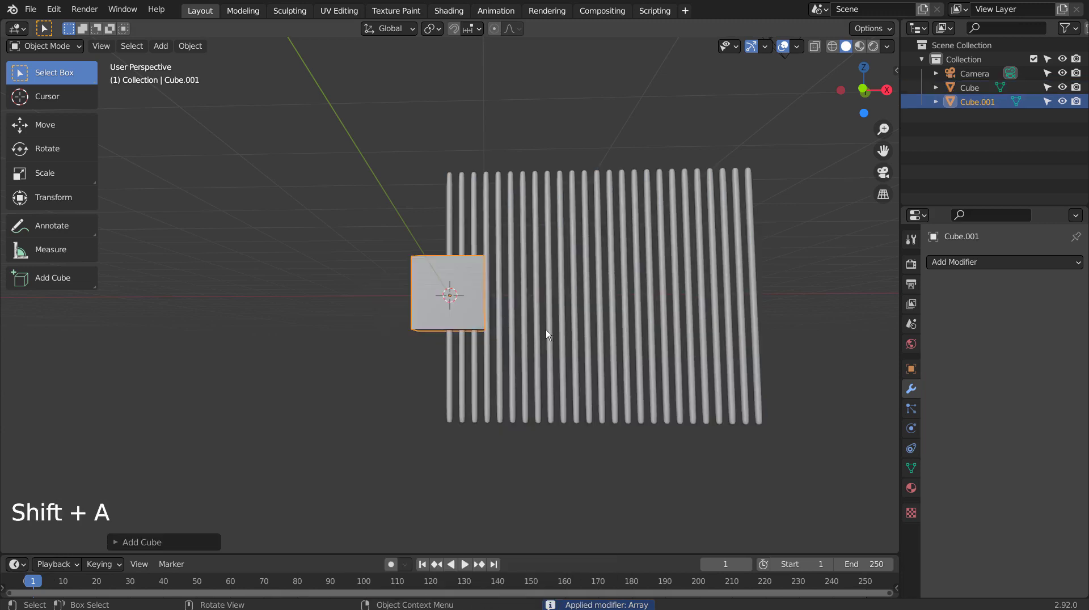
{"action": "key", "text": "KP_1"}
{"action": "key", "text": "s"}
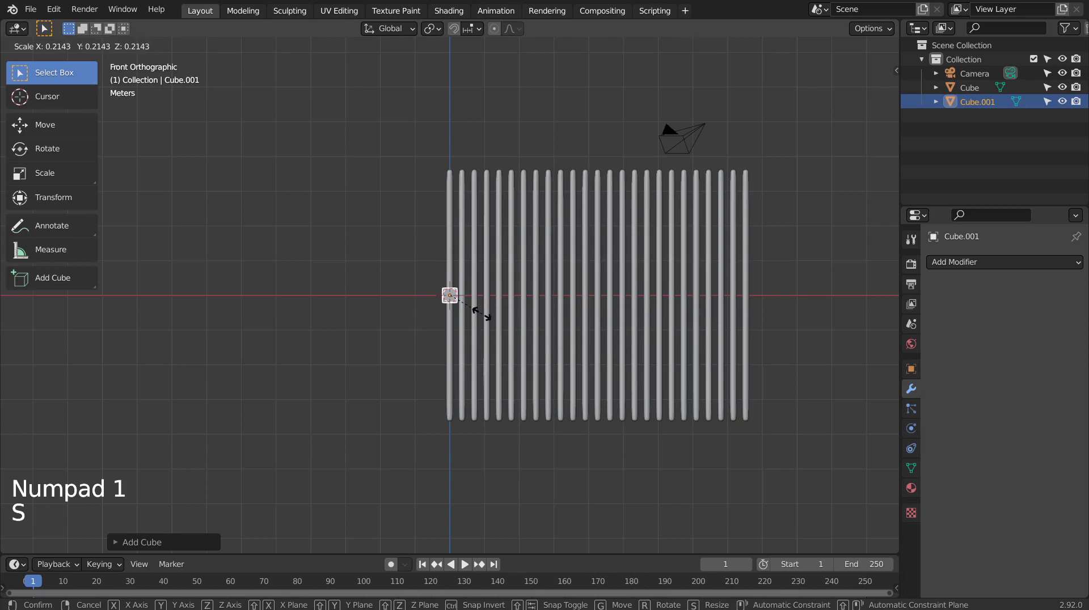
{"action": "key", "text": "g"}
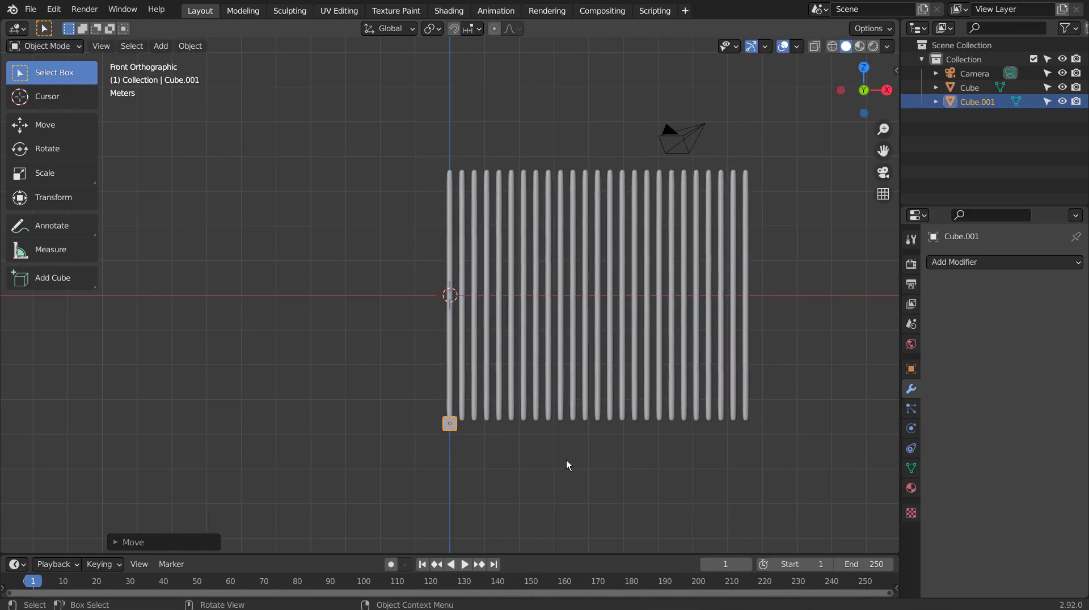
{"action": "key", "text": "s"}
{"action": "middle_click", "coordinate": [543, 446]}
{"action": "scroll", "scroll_direction": "up", "scroll_amount": 3}
{"action": "middle_click", "coordinate": [510, 451]}
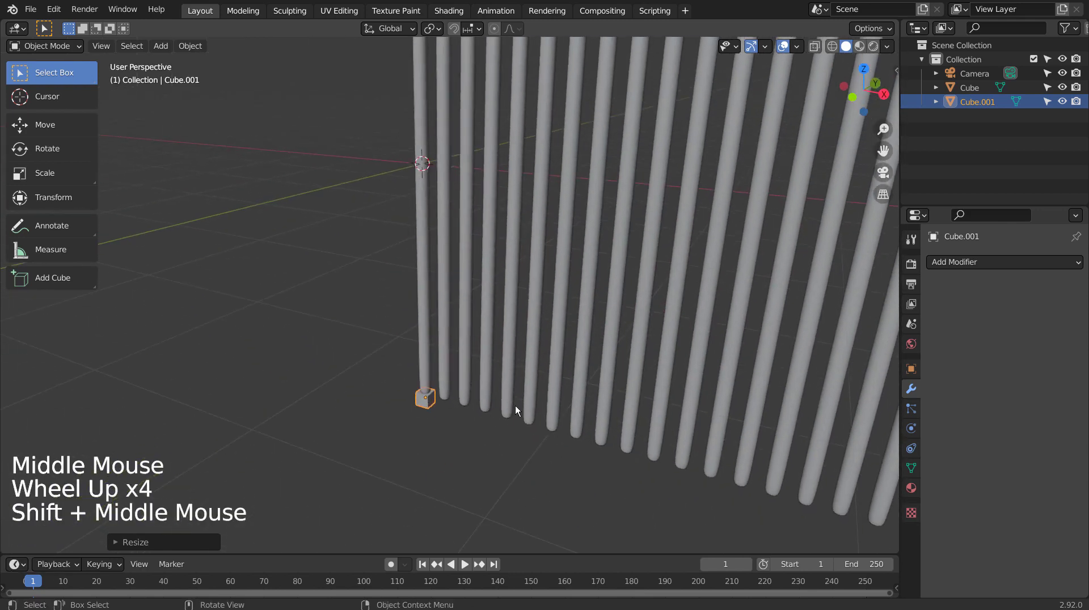
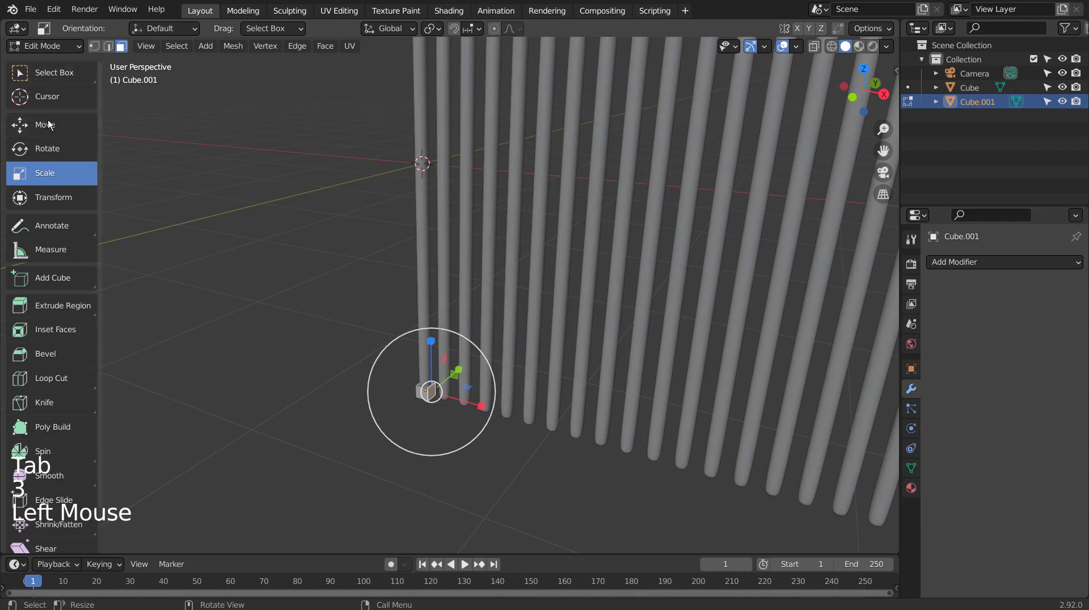
- Stretch the cube along X in Edit Mode into a thin bottom rail spanning all the rods
{"action": "left_click", "coordinate": [53, 127]}
{"action": "scroll", "scroll_direction": "down", "scroll_amount": 3}
{"action": "key", "text": "KP_1"}
{"action": "scroll", "scroll_direction": "down", "scroll_amount": 3}
{"action": "left_click", "coordinate": [510, 374]}
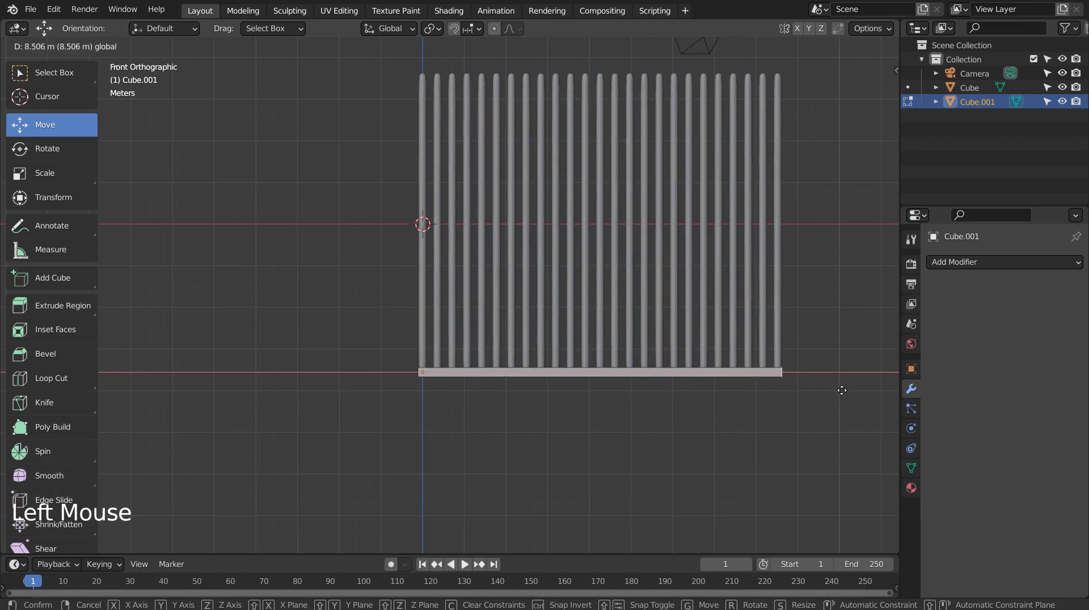
{"action": "key", "text": "Tab"}
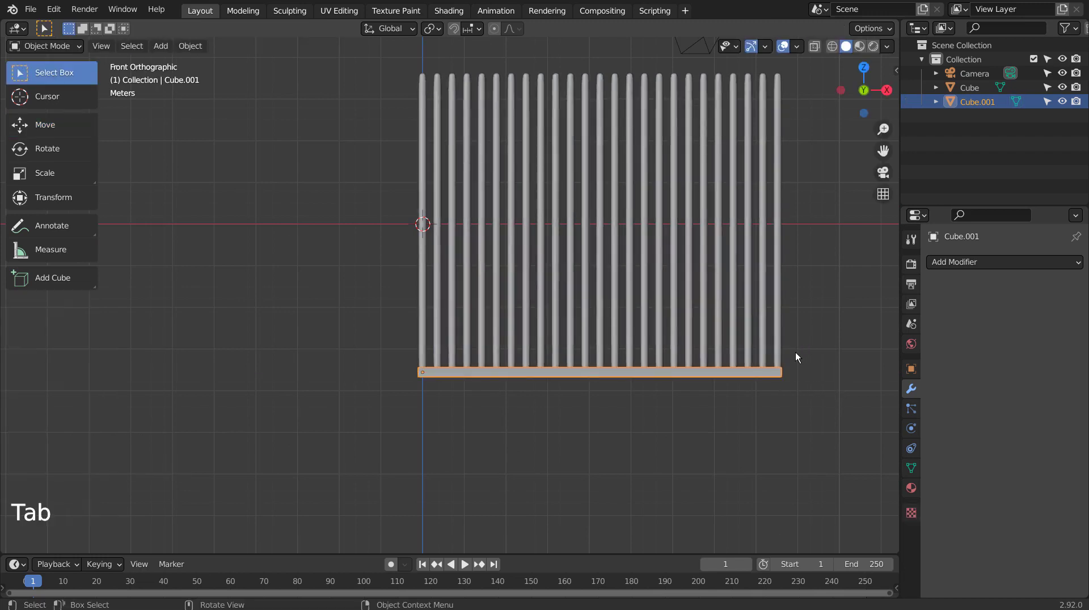
- Duplicate the bottom rail up to mid-height and make a further rail copy for the pillar
{"action": "key", "text": "shift+d"}
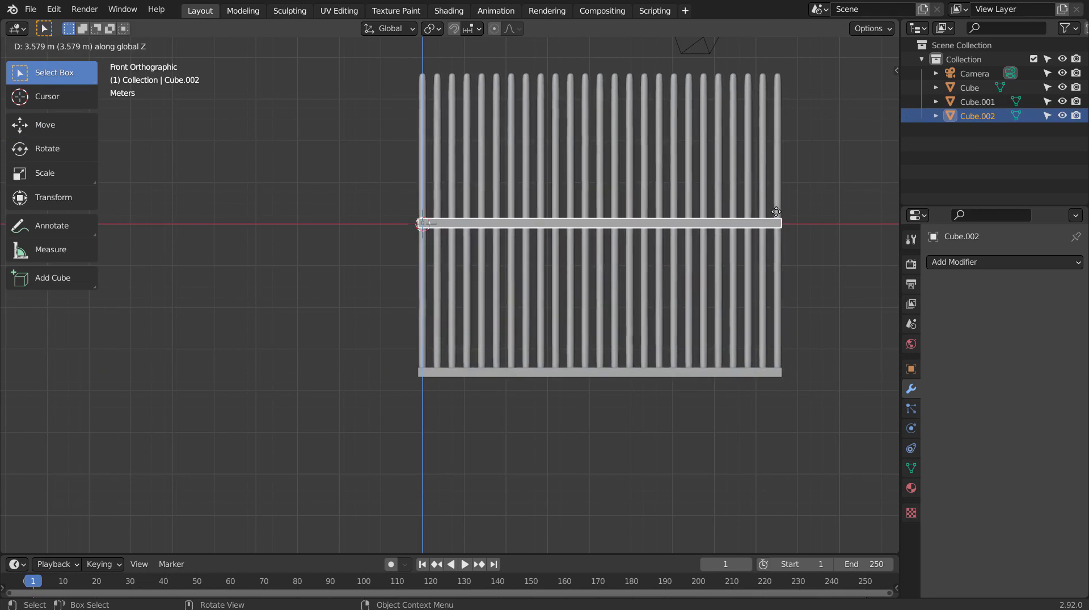
{"action": "key", "text": "shift+d"}
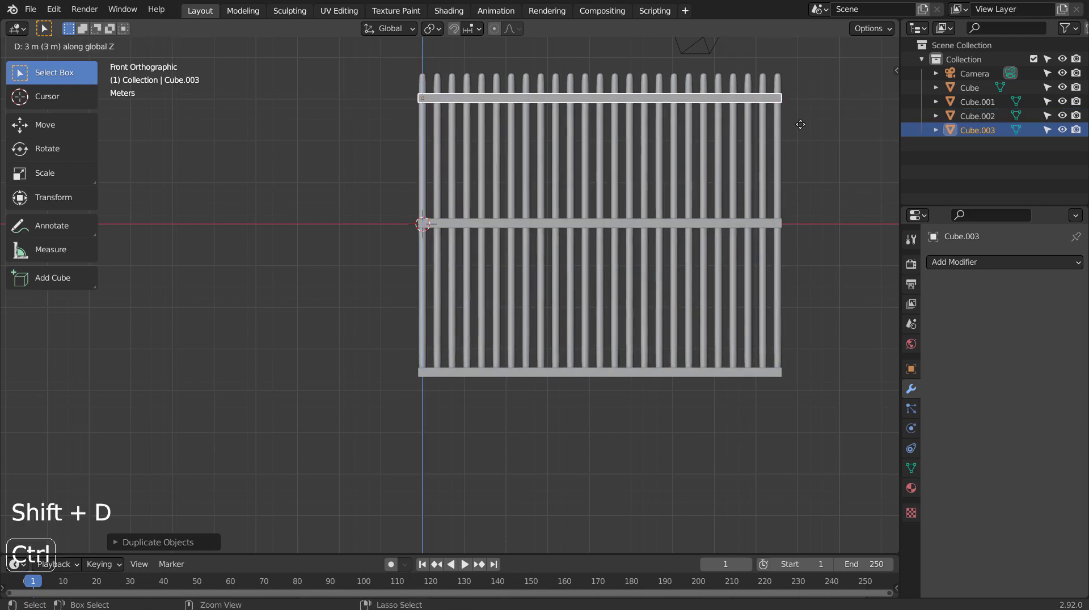
{"action": "key", "text": "ctrl+z"}
{"action": "middle_click", "coordinate": [817, 224]}
{"action": "left_click", "coordinate": [743, 314]}
{"action": "key", "text": "shift+a"}
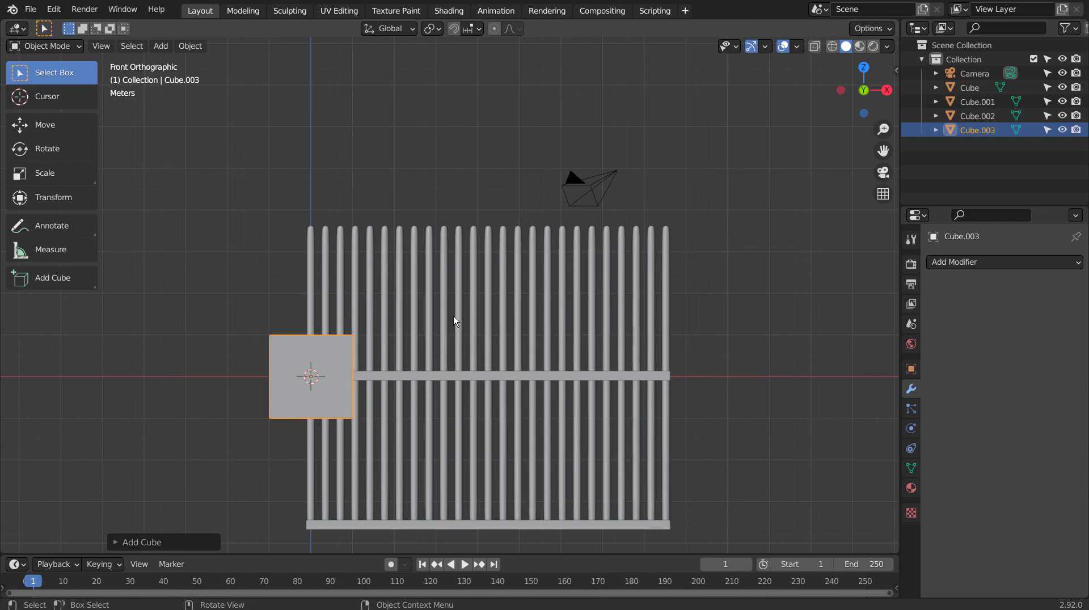
- Move the extra rail copy along Z and extrude and scale its faces into a tapered pillar
{"action": "key", "text": "g"}
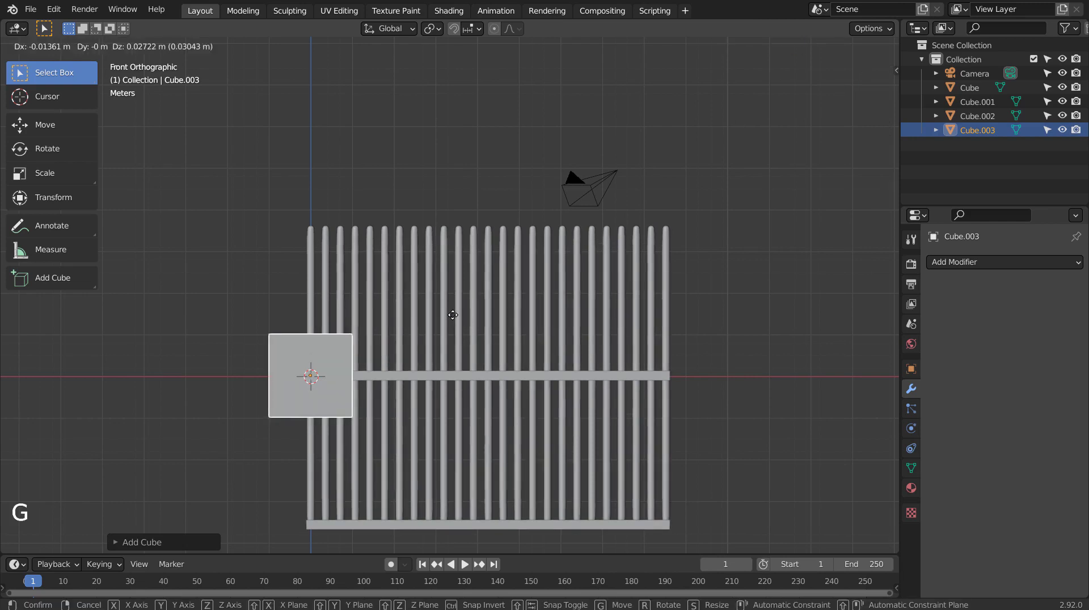
{"action": "key", "text": "ctrl+z"}
{"action": "key", "text": "g"}
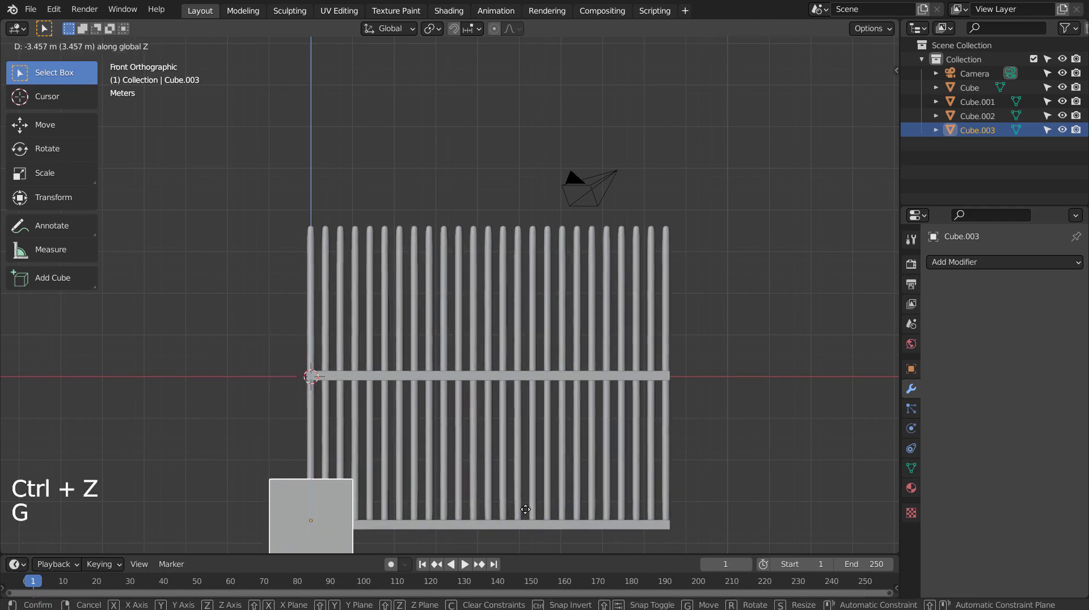
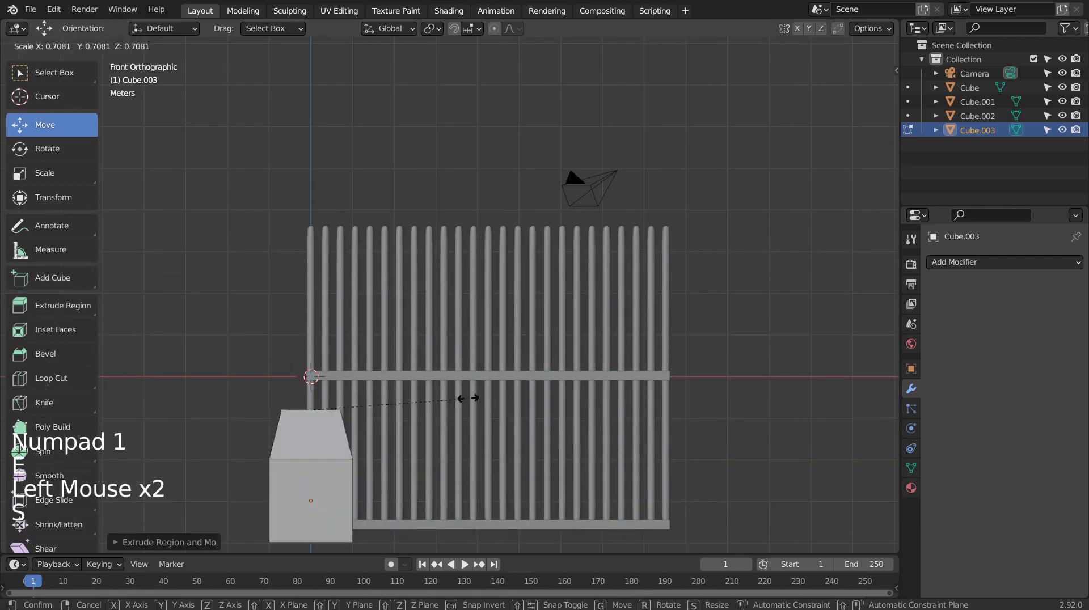
{"action": "key", "text": "e"}
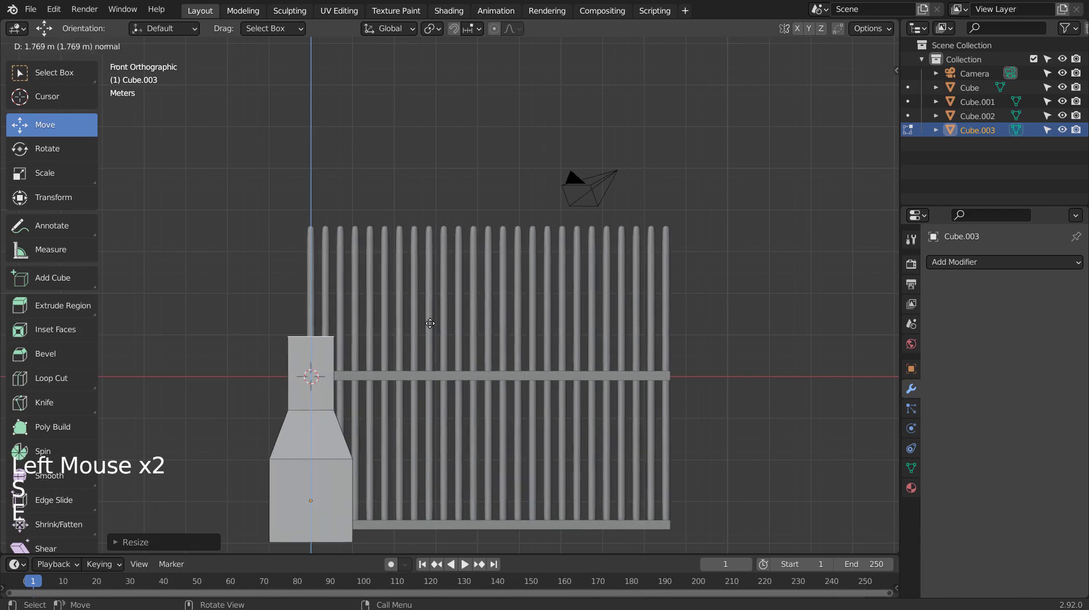
{"action": "key", "text": "s"}
{"action": "key", "text": "e"}
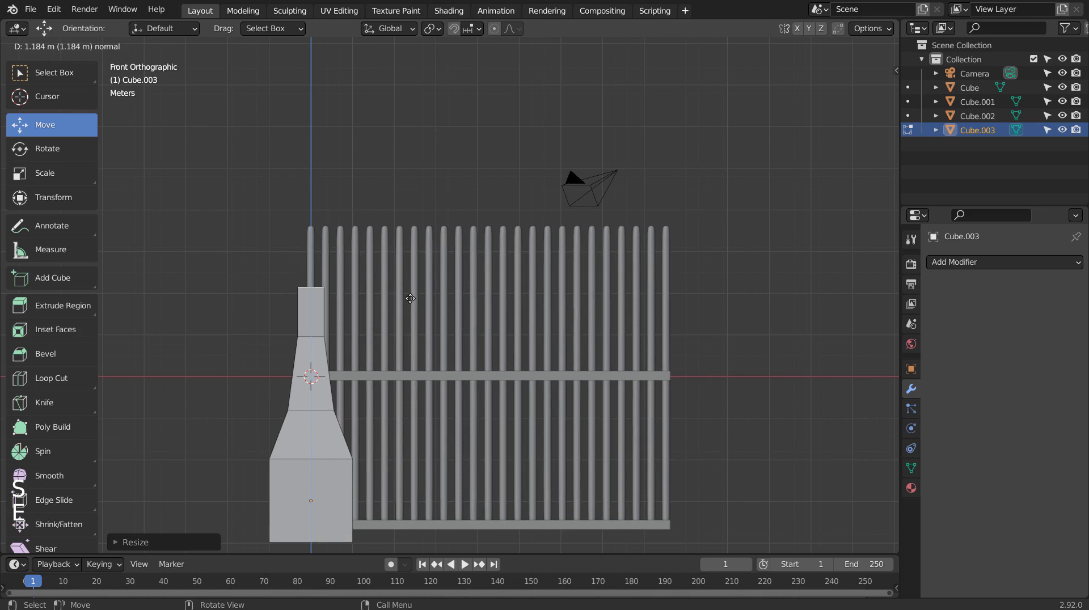
- Extrude the pillar taller with a wide top and move it to the gate's right end
{"action": "key", "text": "ctrl+z"}
{"action": "key", "text": "ctrl+z"}
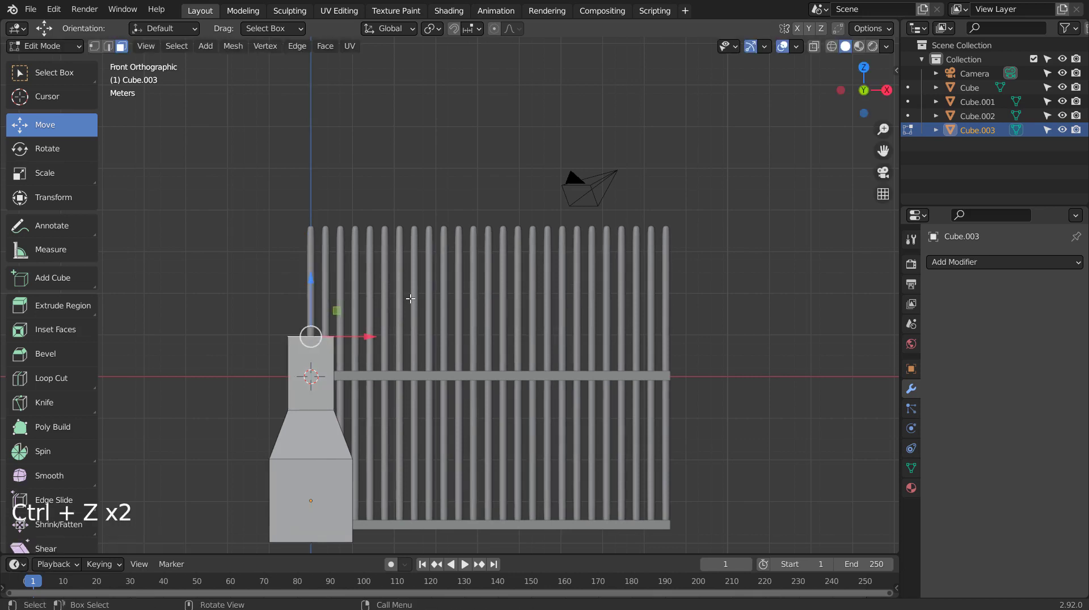
{"action": "key", "text": "e"}
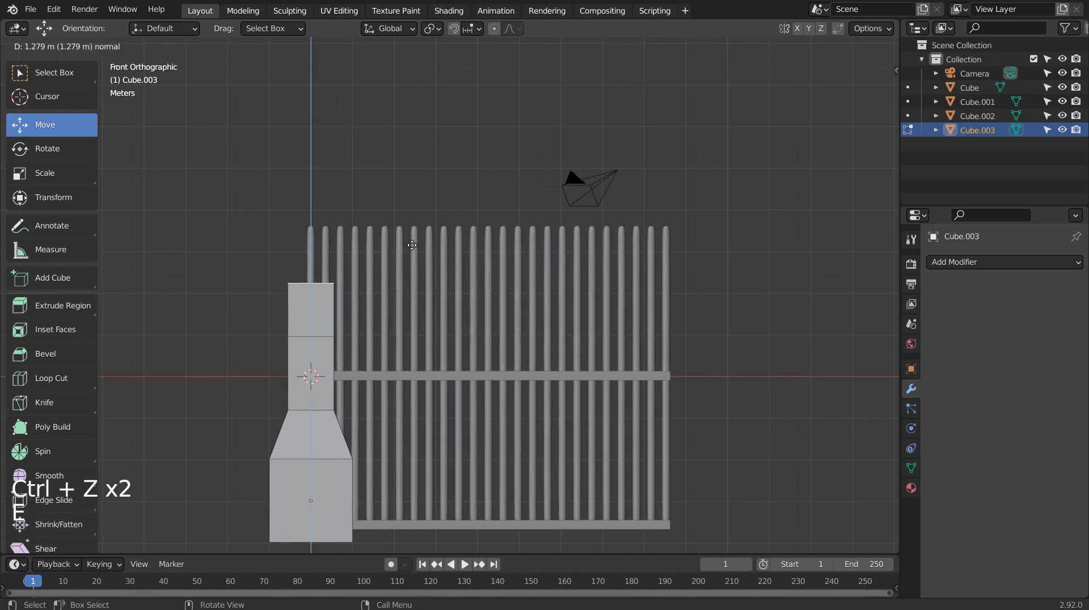
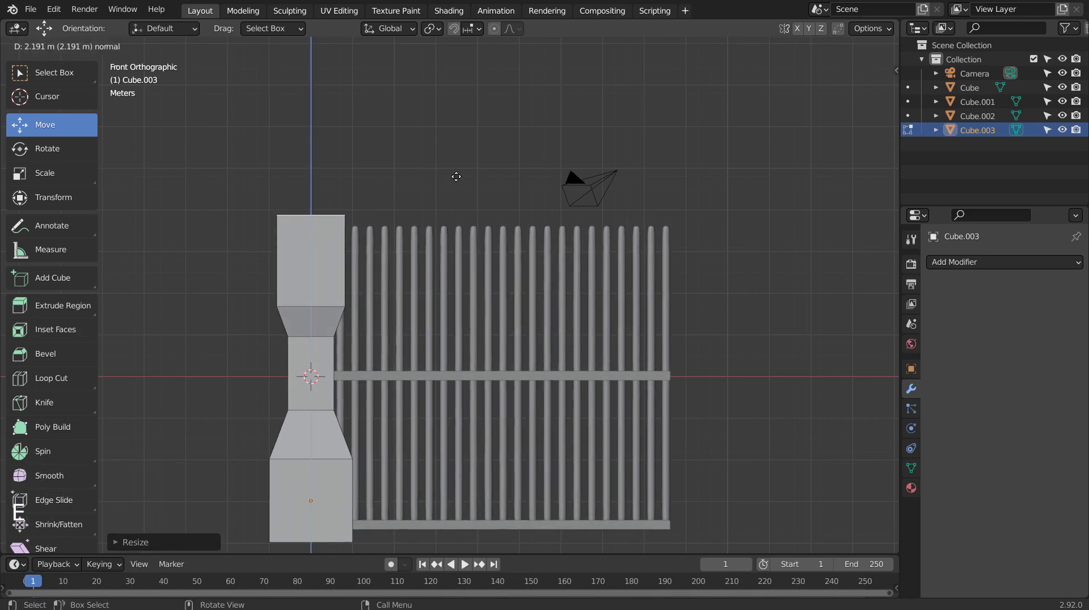
{"action": "key", "text": "Tab"}
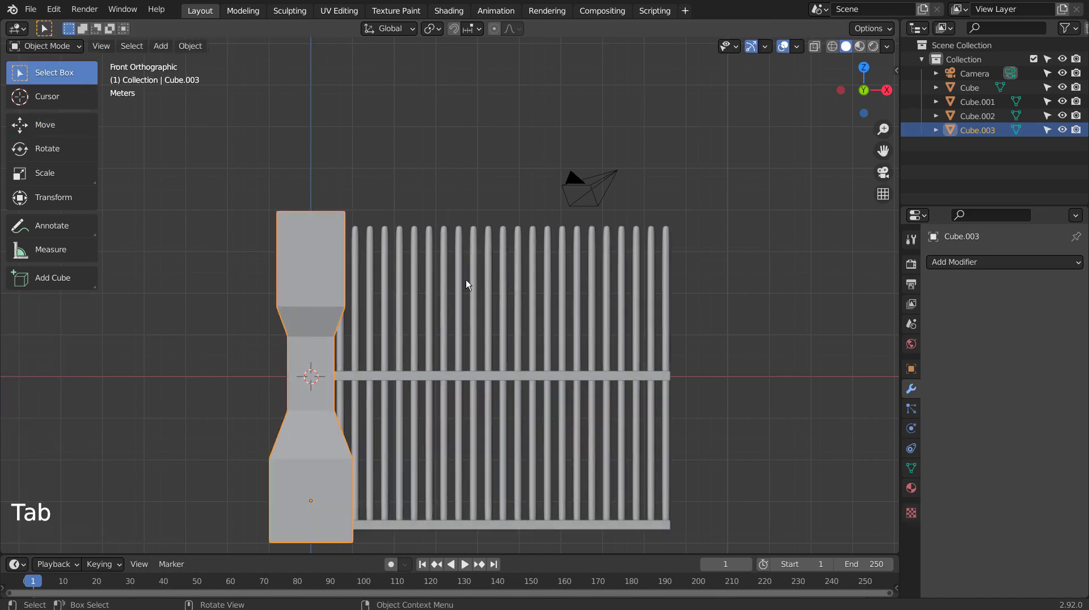
{"action": "key", "text": "g"}
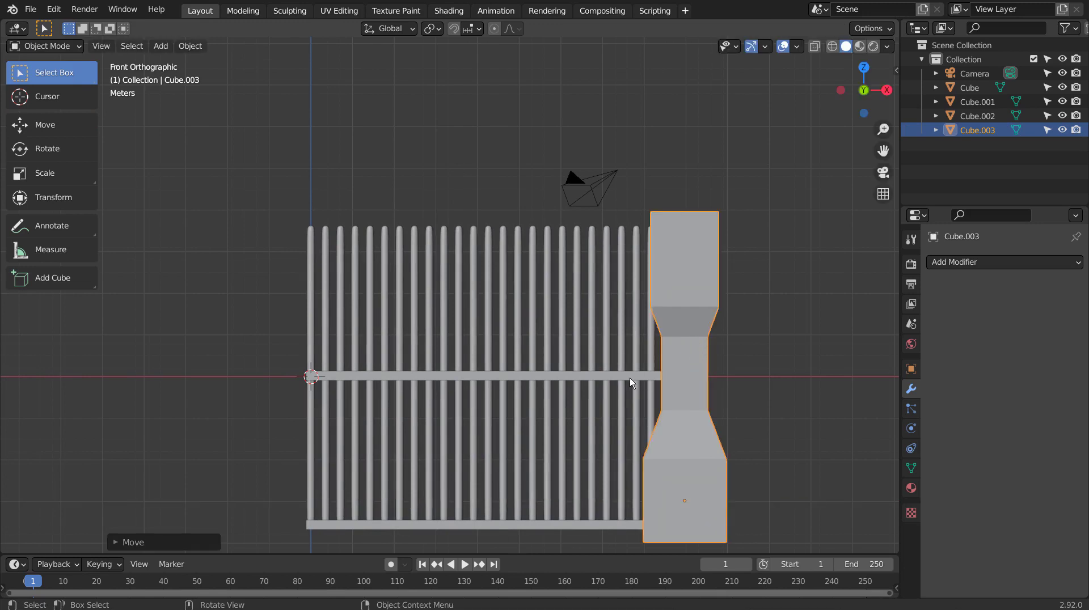
- Select the bars, rails and pillar and move them up along Z onto the ground line, then deselect
{"action": "left_click", "coordinate": [608, 333]}
{"action": "left_click", "coordinate": [585, 383]}
{"action": "left_click", "coordinate": [562, 532]}
{"action": "key", "text": "g"}
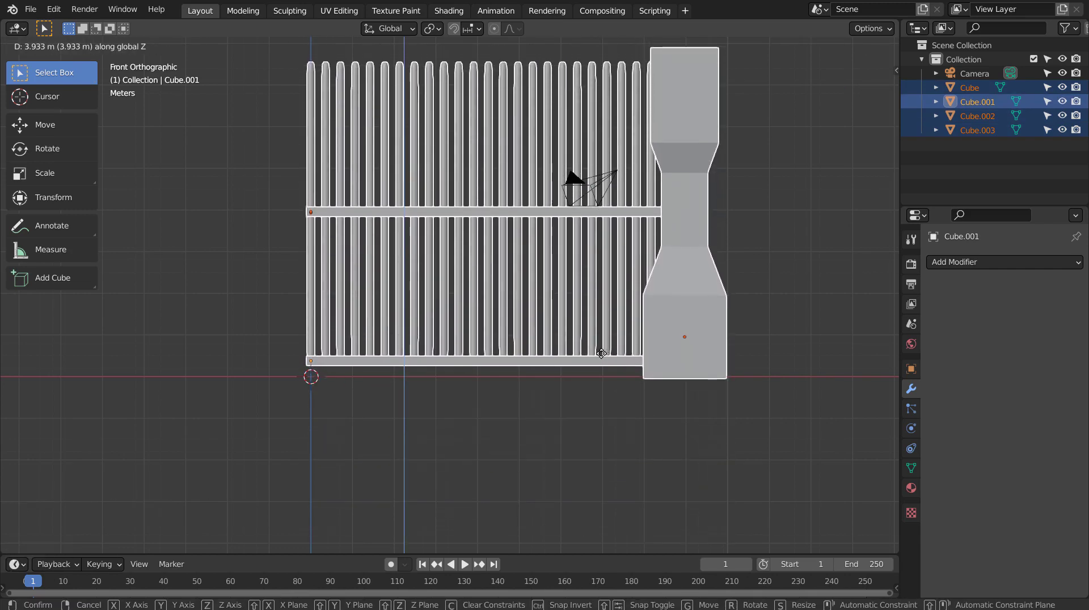
{"action": "middle_click", "coordinate": [688, 323]}
{"action": "middle_click", "coordinate": [688, 345]}
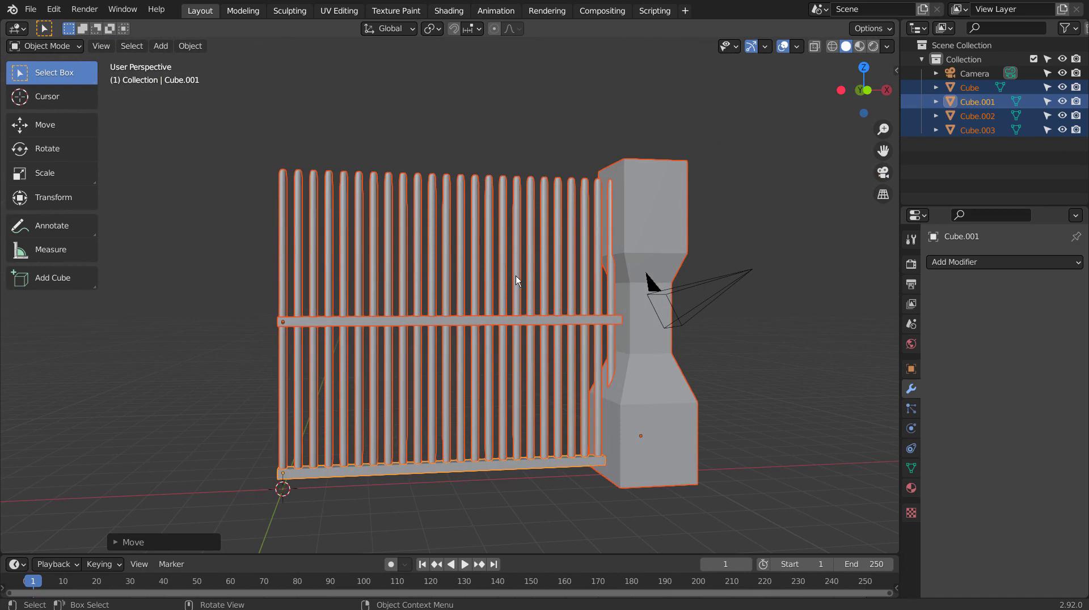
{"action": "left_click", "coordinate": [449, 138]}
- Add a cylinder and rotate it 90° on X so it lies on its side
{"action": "key", "text": "KP_1"}
{"action": "key", "text": "shift+a"}
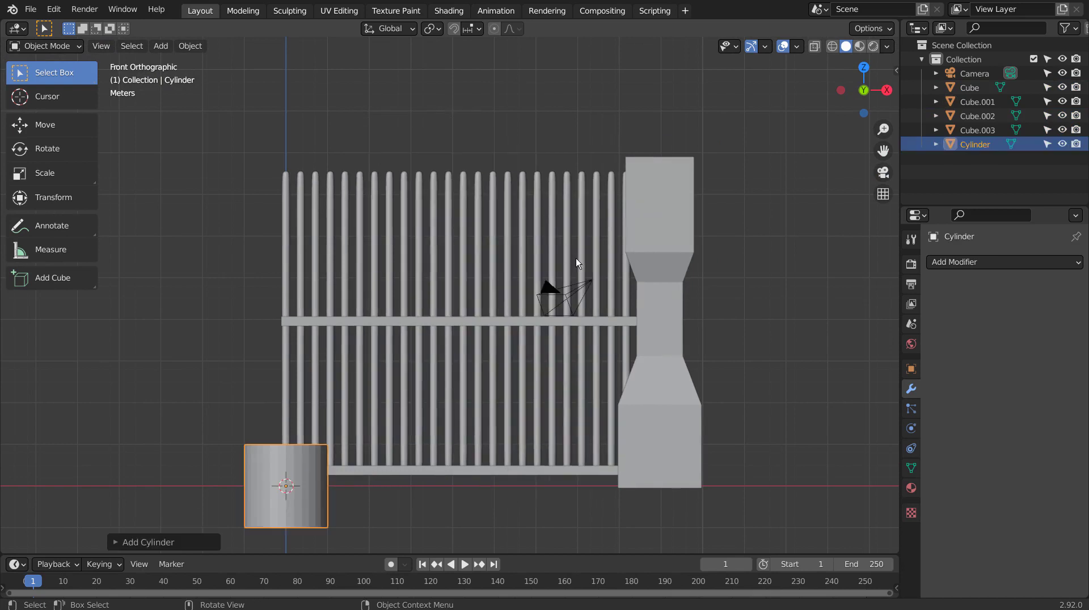
{"action": "key", "text": "r"}
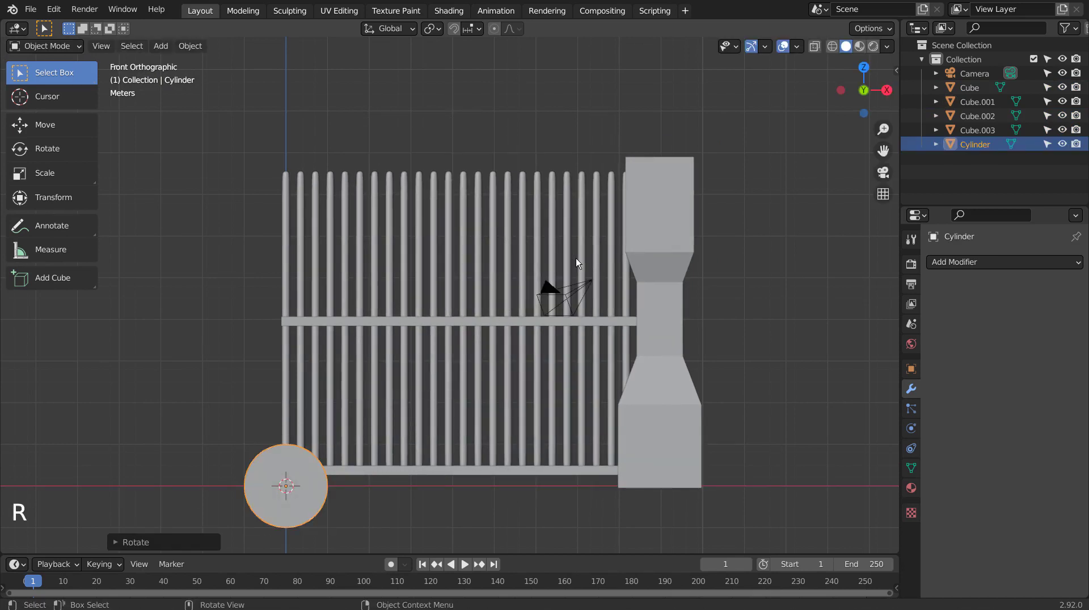
{"action": "key", "text": "g"}
{"action": "key", "text": "s"}
{"action": "key", "text": "s"}
{"action": "key", "text": "g"}
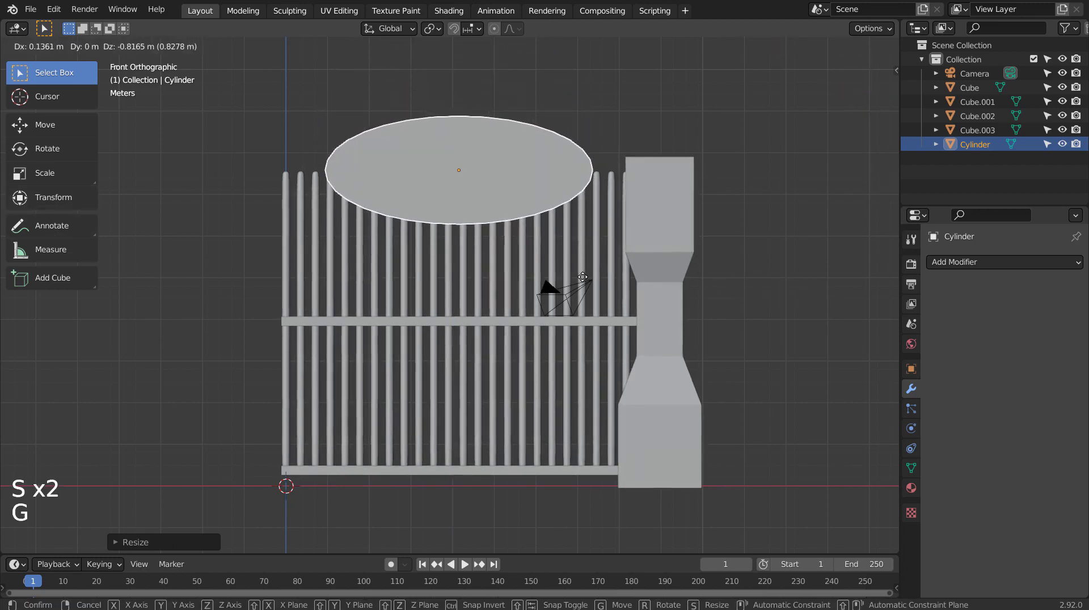
- Scale the cylinder into a wide flat disc overlapping the bar tops and select the bars
{"action": "key", "text": "s"}
{"action": "key", "text": "g"}
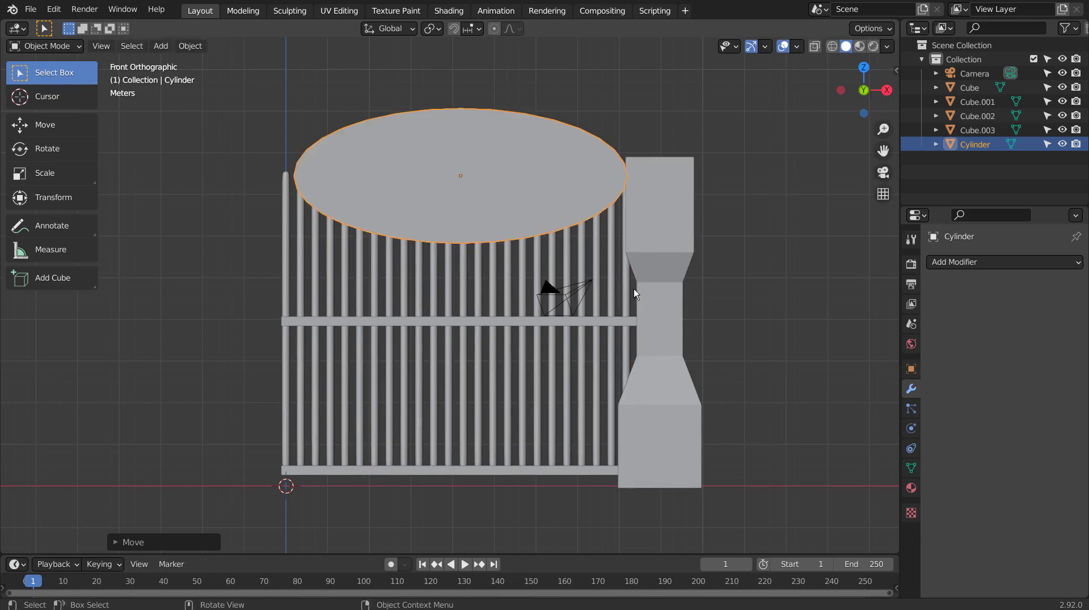
{"action": "middle_click", "coordinate": [629, 281]}
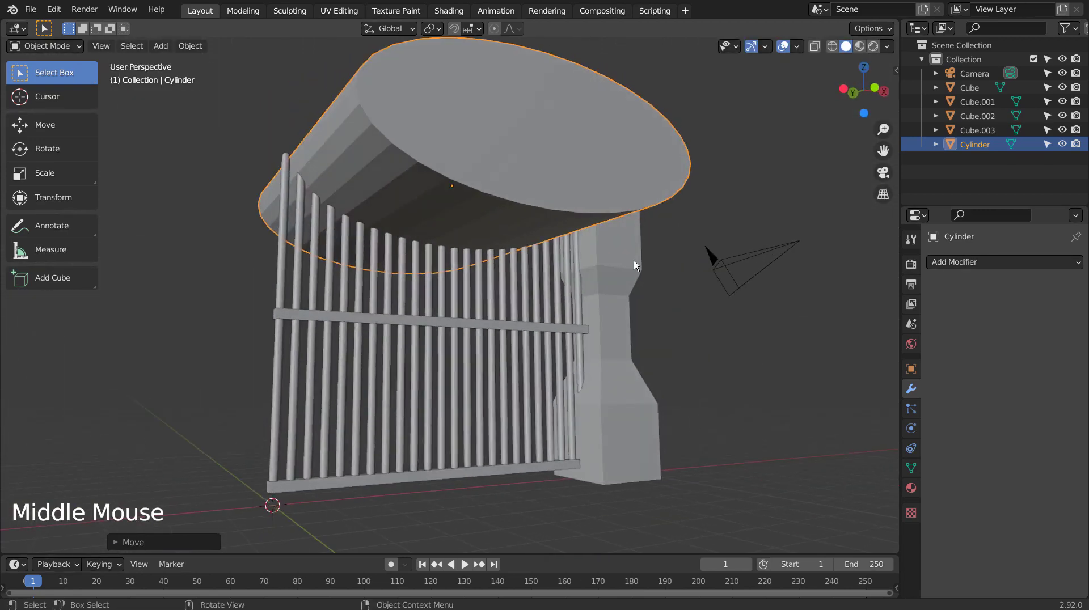
{"action": "left_click", "coordinate": [494, 279]}
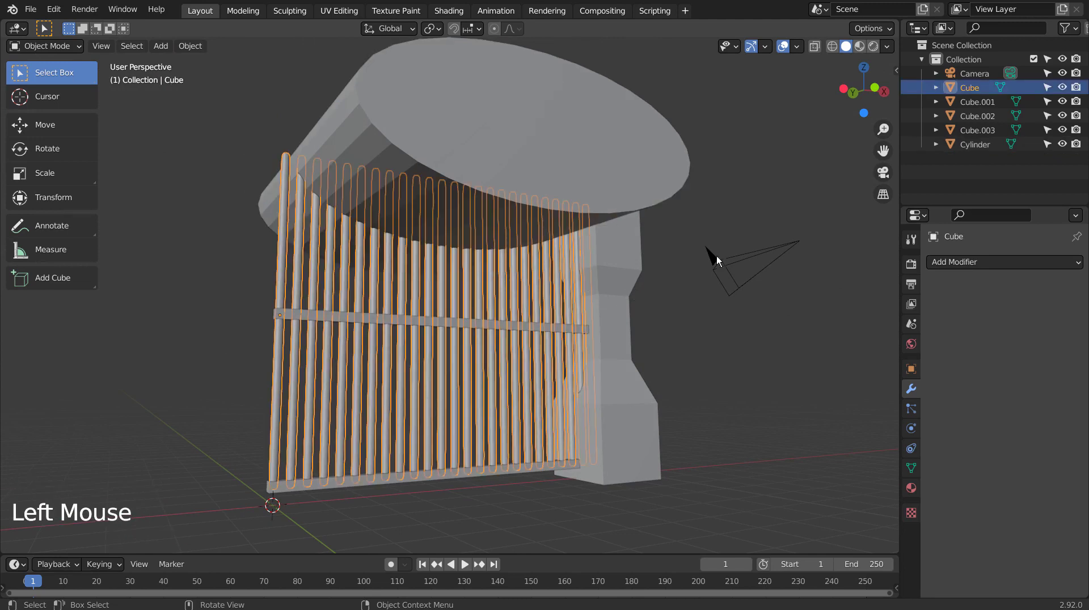
- Cut the bar tops with a Boolean Difference using the cylinder and the Exact solver, then apply it
{"action": "double_click", "coordinate": [957, 274]}
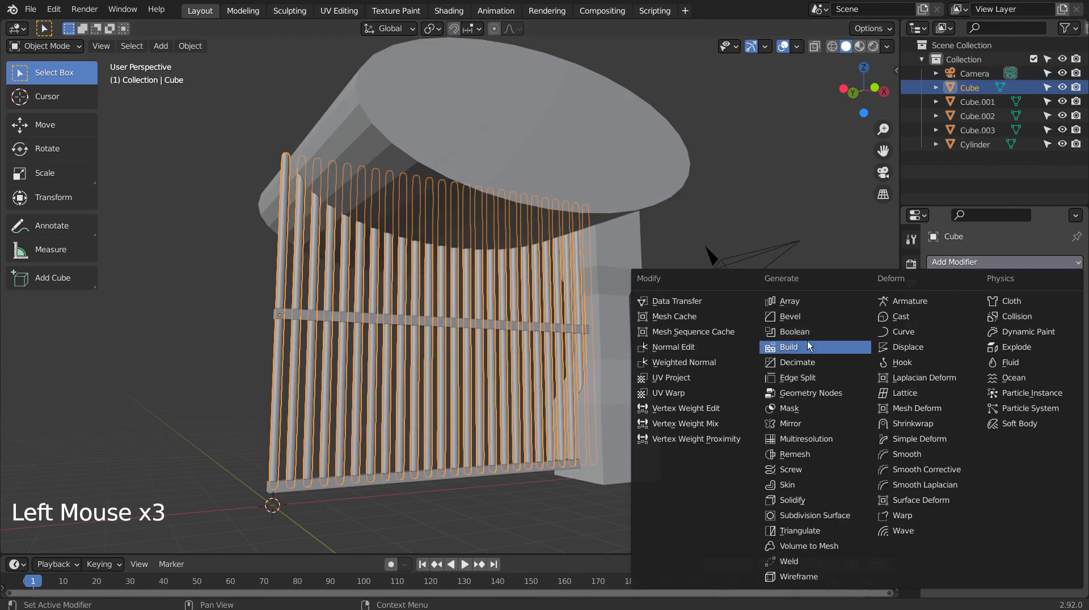
{"action": "left_click", "coordinate": [1063, 348]}
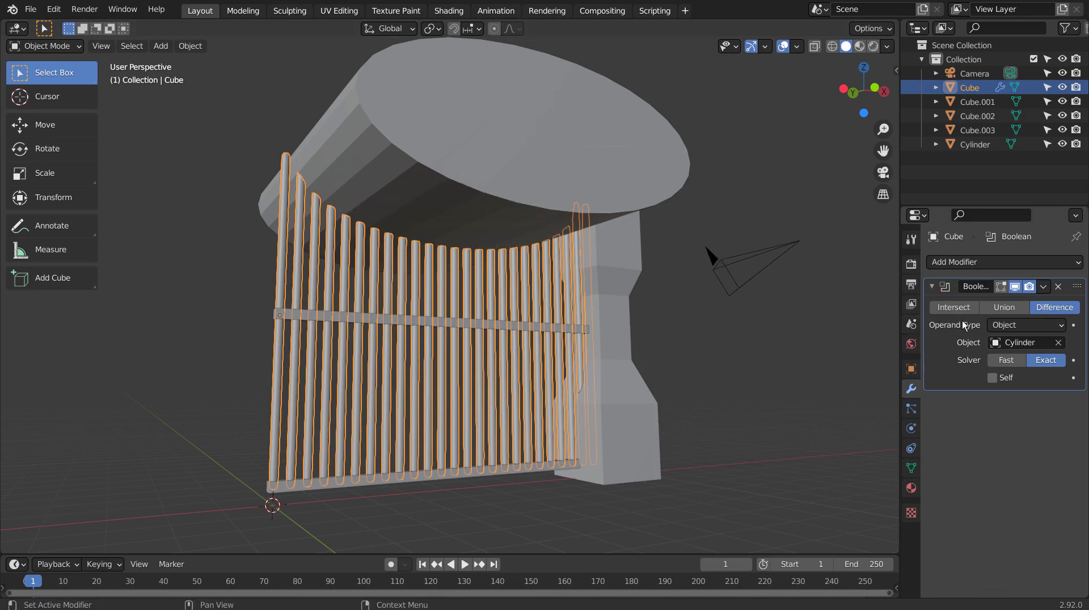
{"action": "left_click", "coordinate": [944, 367]}
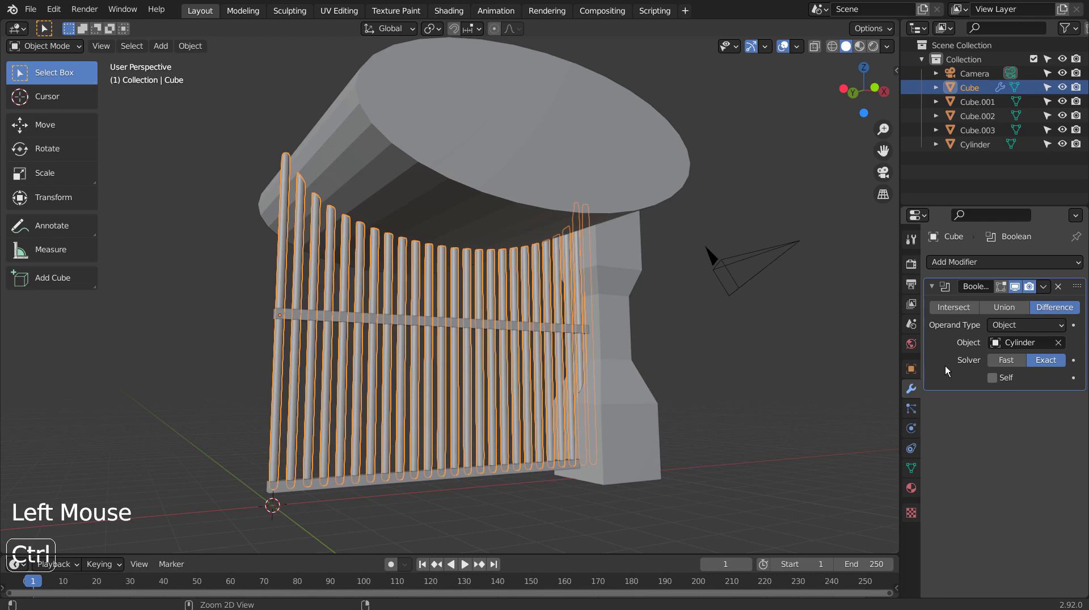
{"action": "key", "text": "ctrl+a"}
- Delete the cutting cylinder, leaving the bars with a curved dipping top
{"action": "left_click", "coordinate": [670, 174]}
{"action": "key", "text": "x"}
{"action": "middle_click", "coordinate": [748, 302]}
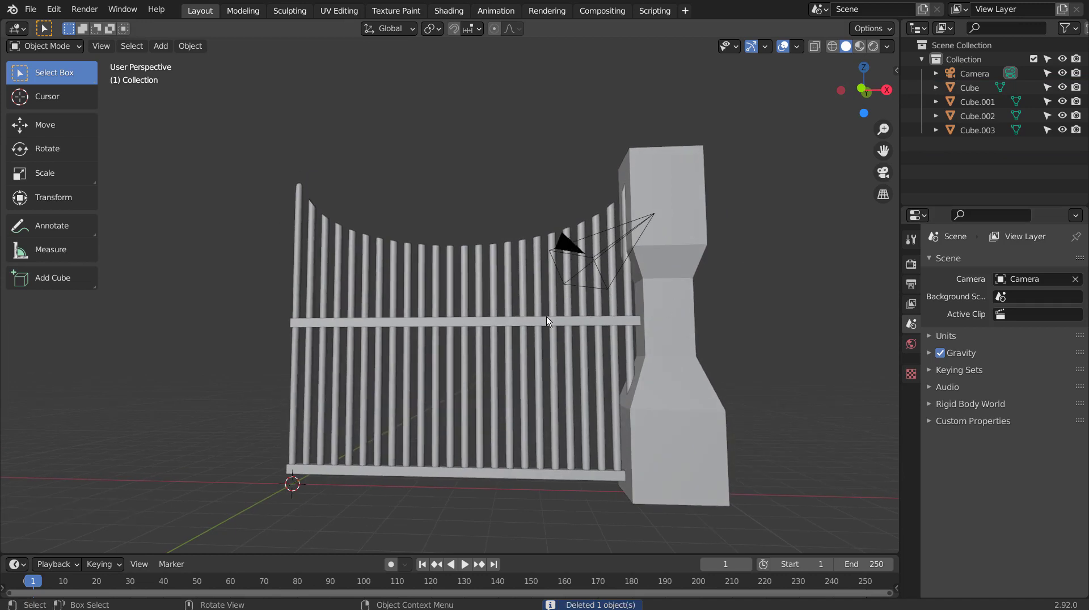
- Select the bars and both rails as the gate panel and place the 3D cursor at the pillar edge
{"action": "left_click", "coordinate": [499, 321]}
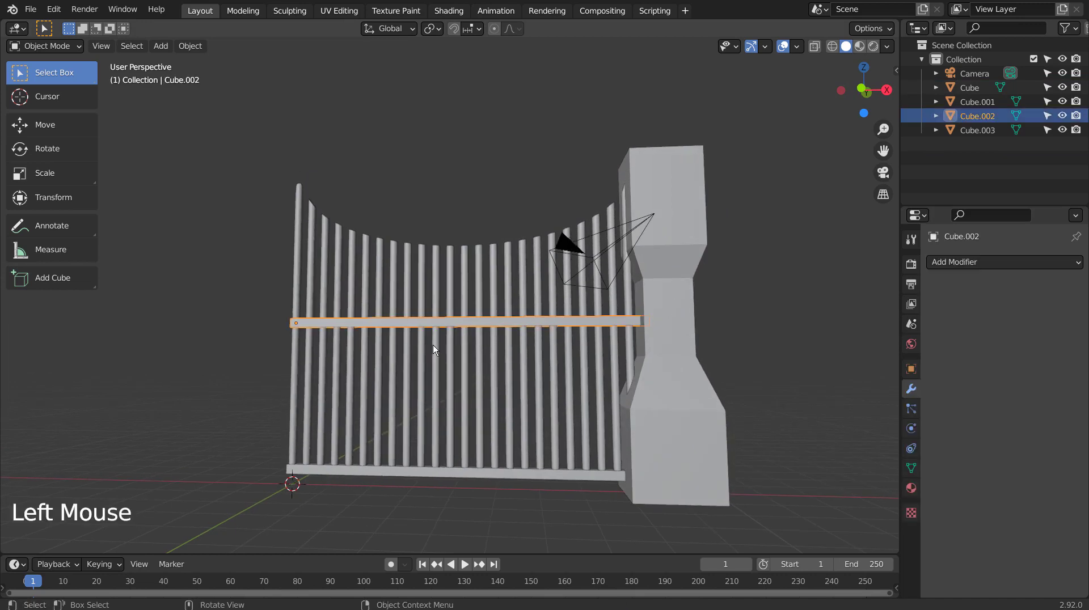
{"action": "left_click", "coordinate": [437, 348]}
{"action": "left_click", "coordinate": [449, 471]}
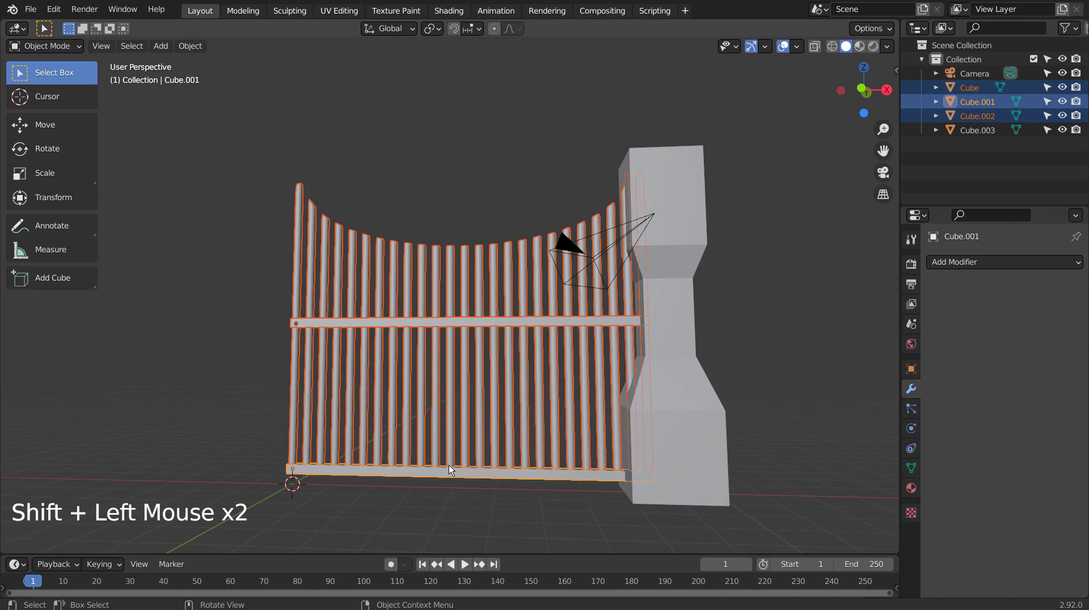
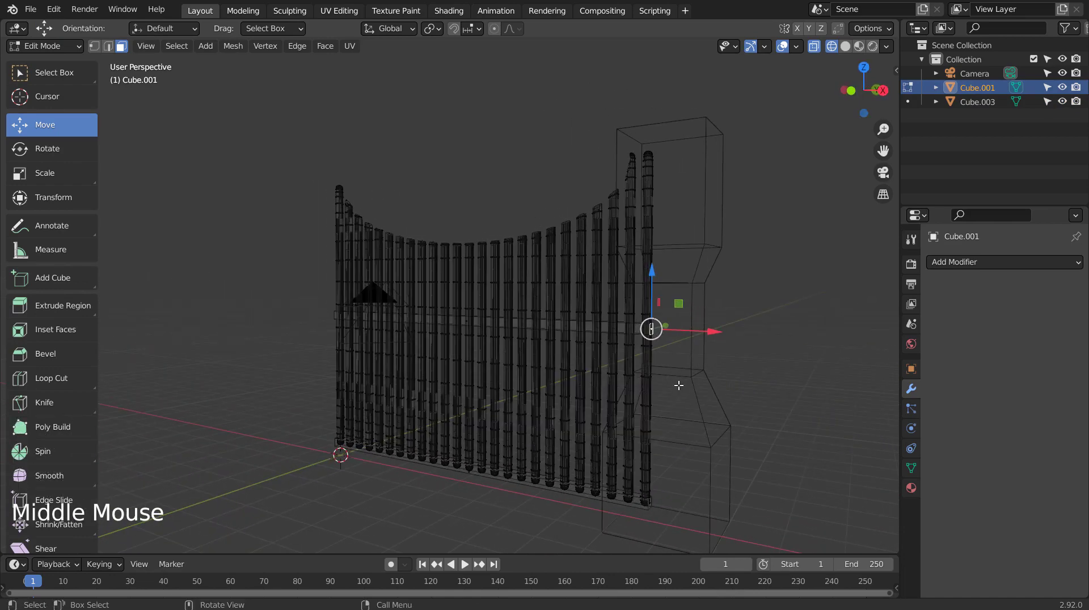
{"action": "key", "text": "shift+s"}
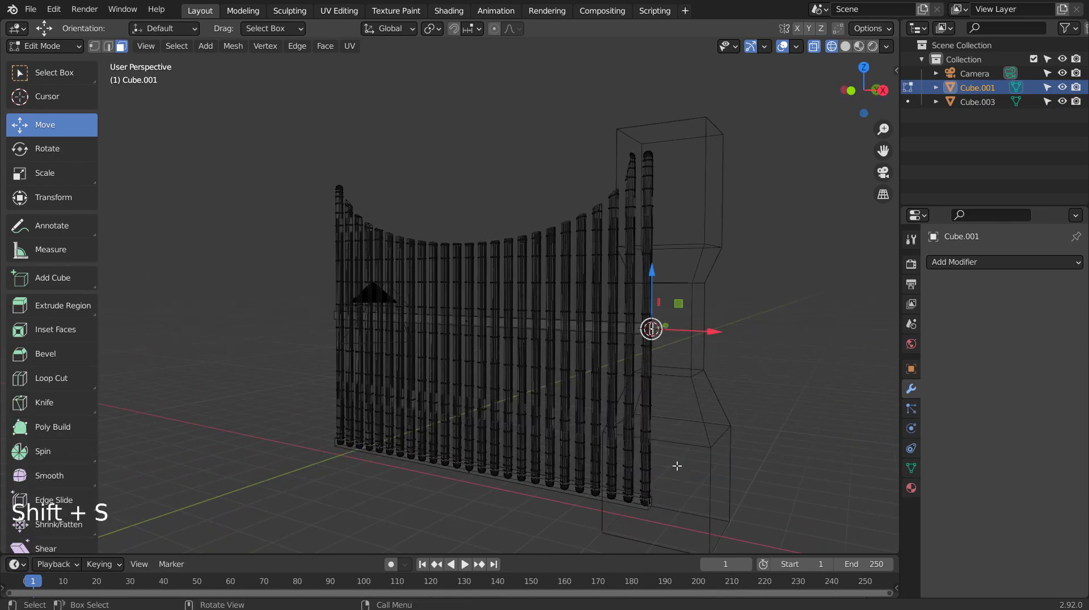
{"action": "key", "text": "Tab"}
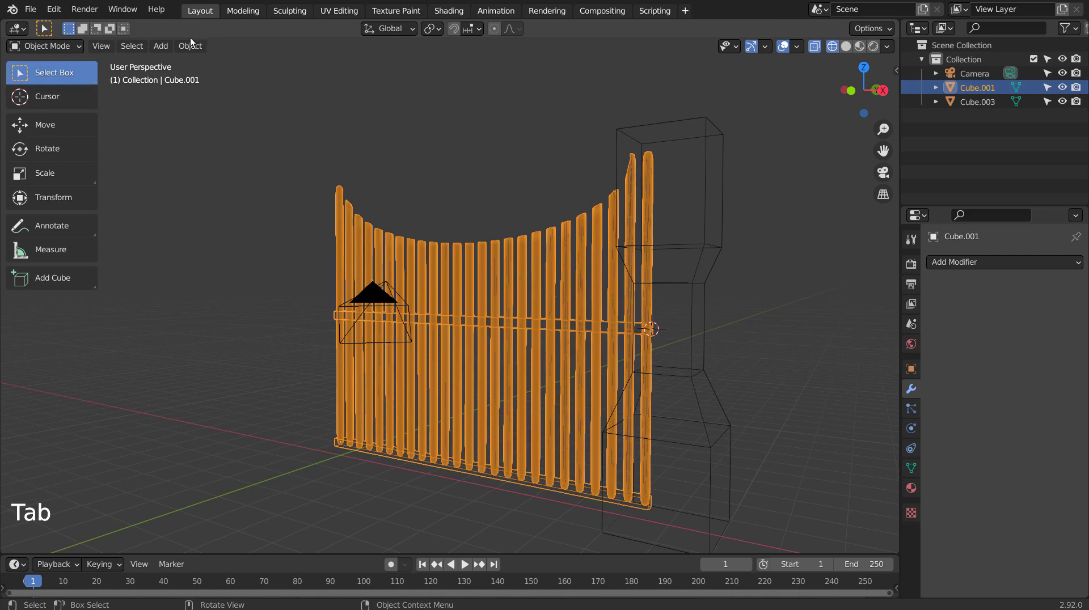
- Set the gate's origin to the 3D cursor and rotate it open around the pillar in top view
{"action": "left_click", "coordinate": [189, 46]}
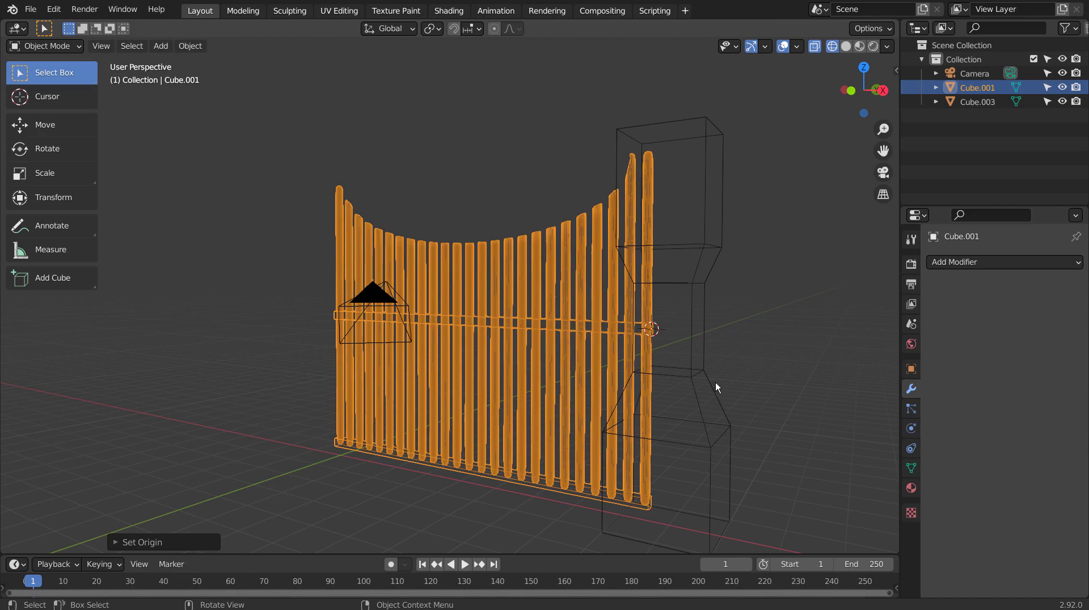
{"action": "left_click", "coordinate": [581, 305]}
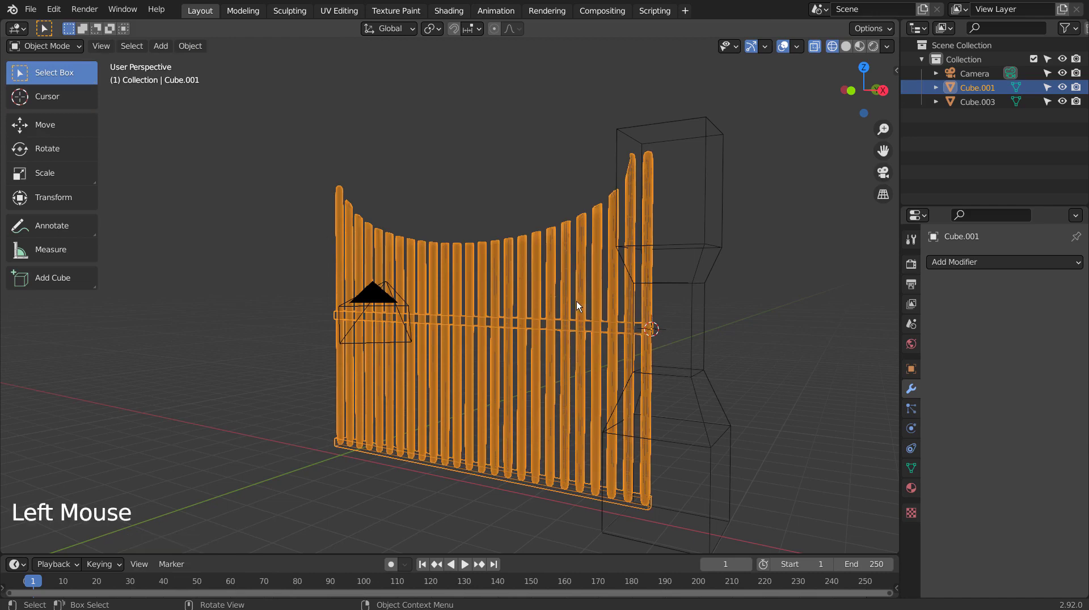
{"action": "key", "text": "KP_7"}
- Swing the gate panel open around its pillar and confirm the rotation
{"action": "key", "text": "r"}
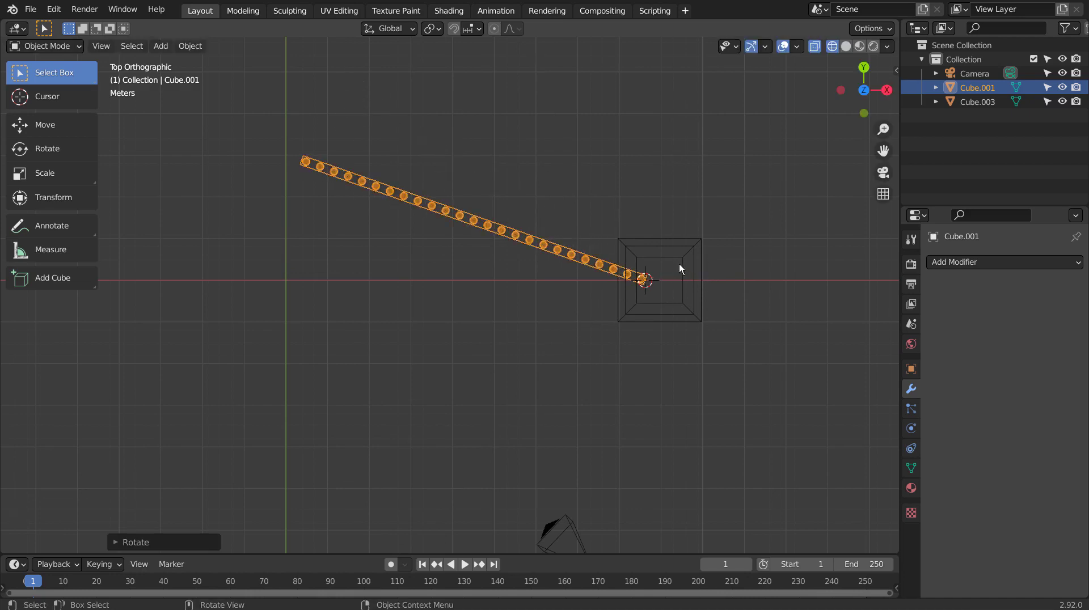
{"action": "left_click", "coordinate": [679, 263]}
{"action": "middle_click", "coordinate": [569, 400]}
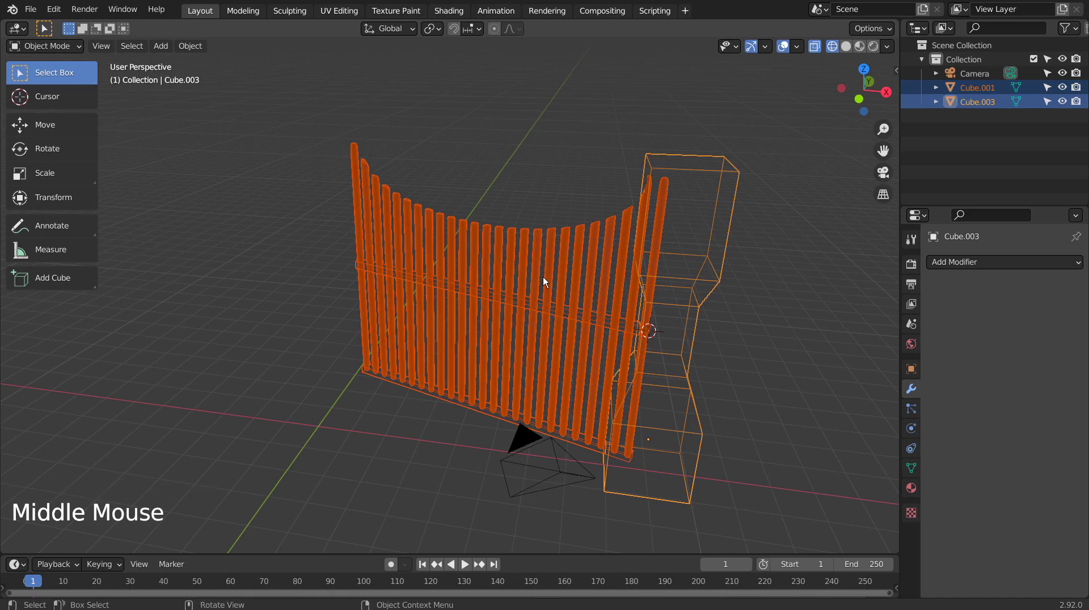
- Join the gate and its pillar into one object with Ctrl+J
{"action": "double_click", "coordinate": [551, 289]}
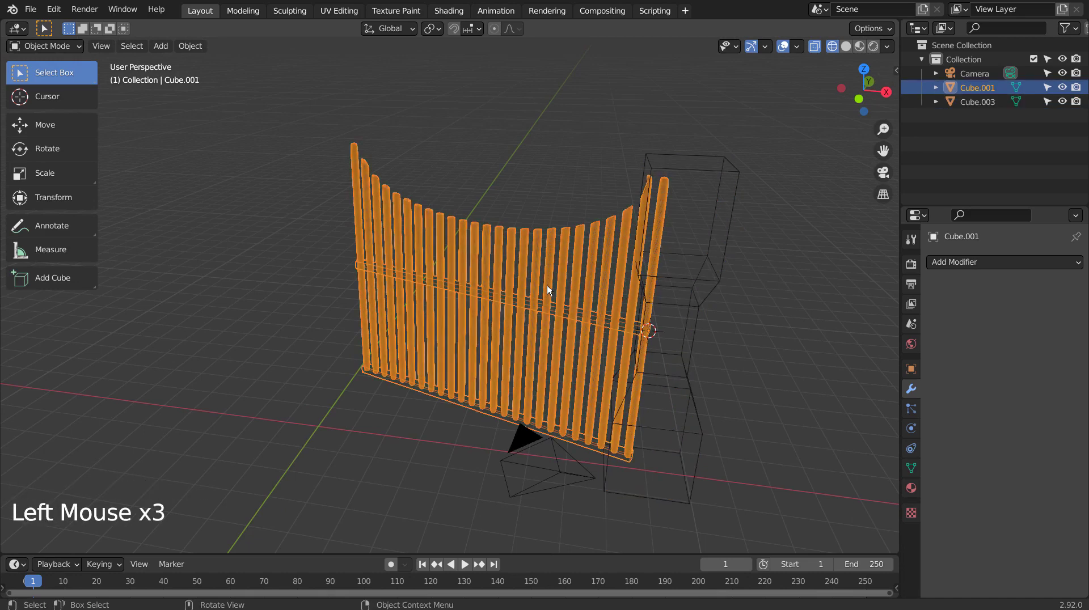
{"action": "left_click", "coordinate": [682, 301]}
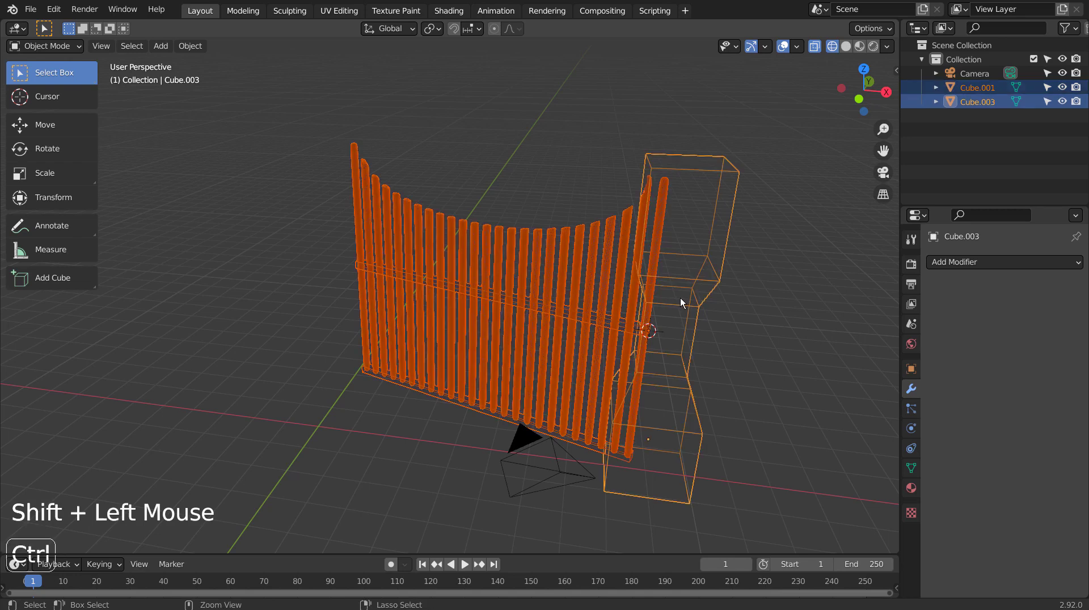
{"action": "key", "text": "ctrl+j"}
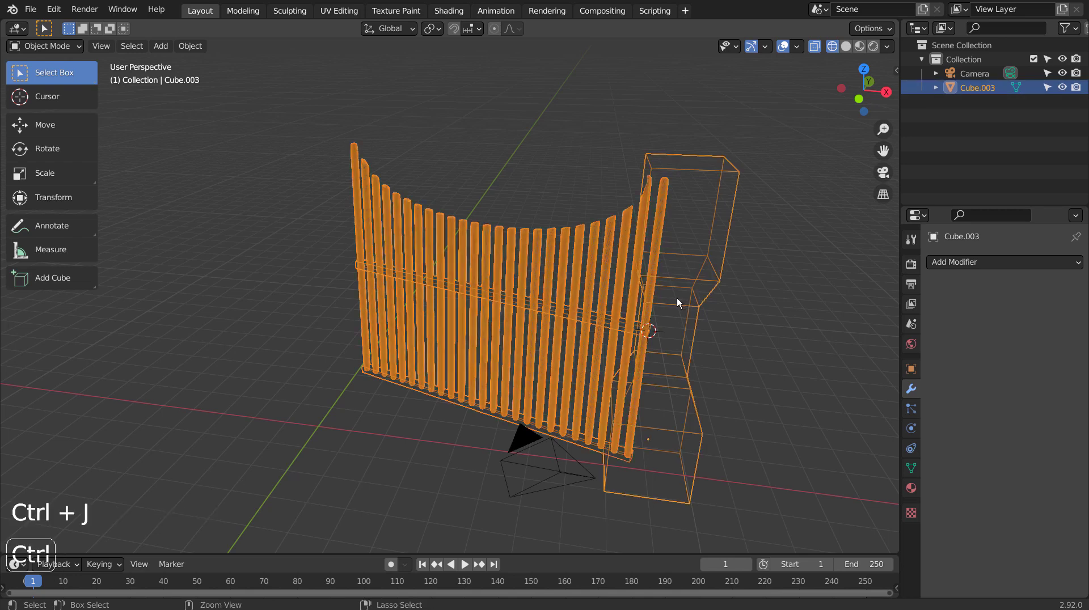
- Add a Mirror modifier duplicating the gate and pillar across the X axis
{"action": "middle_click", "coordinate": [688, 340]}
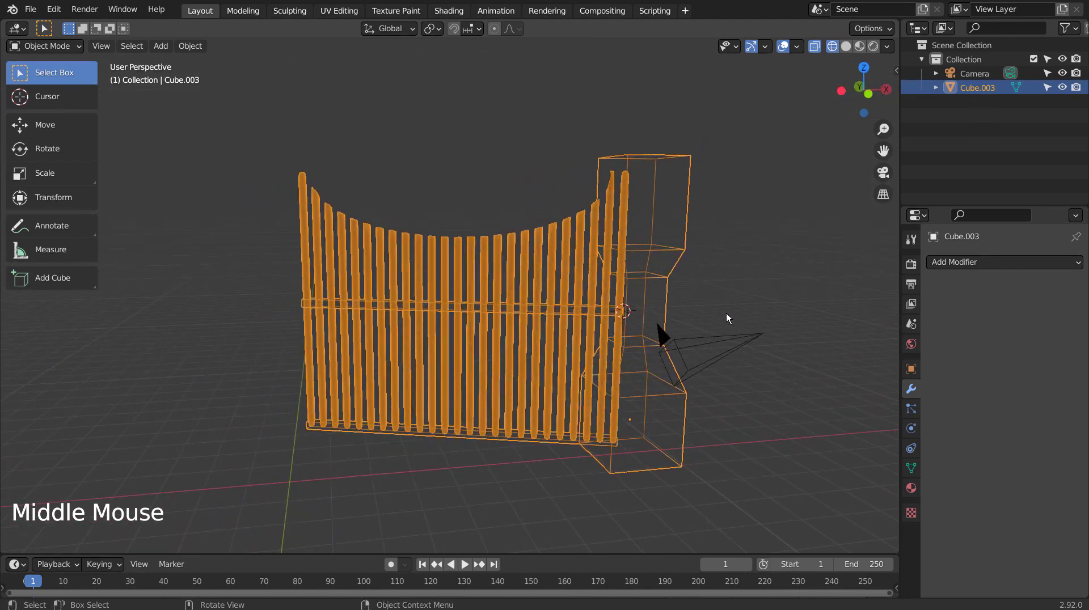
{"action": "left_click", "coordinate": [1026, 270]}
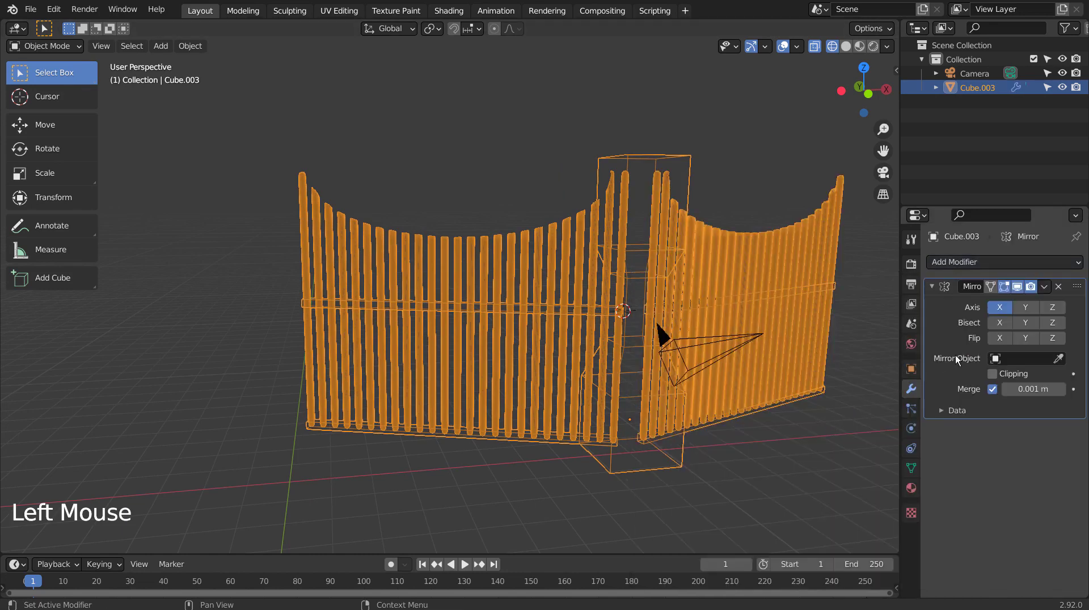
- Reset the 3D cursor to world centre, set origin to cursor, then back to geometry
{"action": "left_click", "coordinate": [187, 47]}
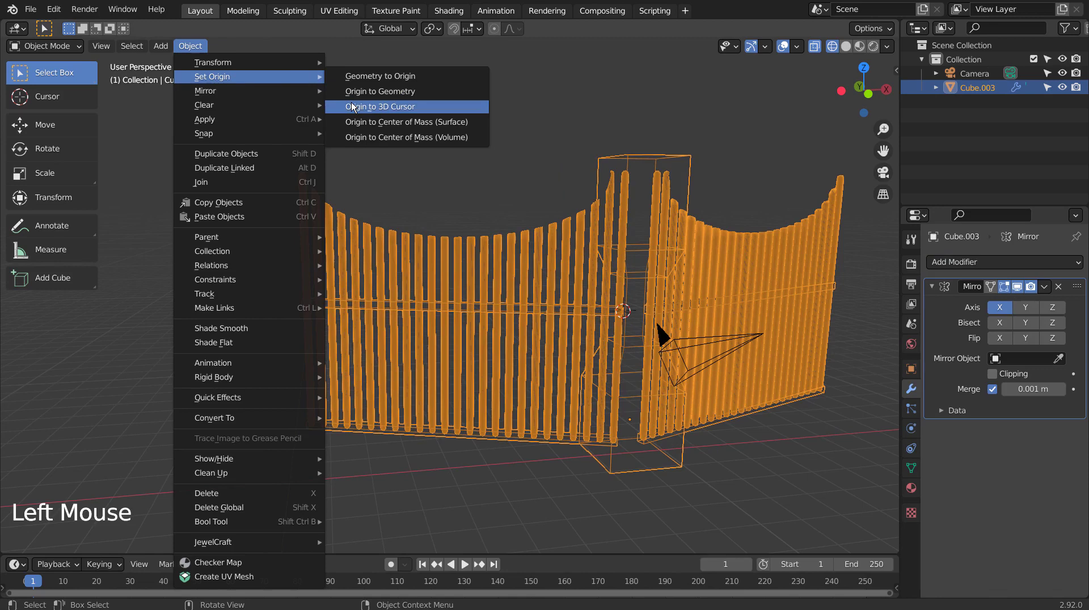
{"action": "left_click", "coordinate": [769, 5]}
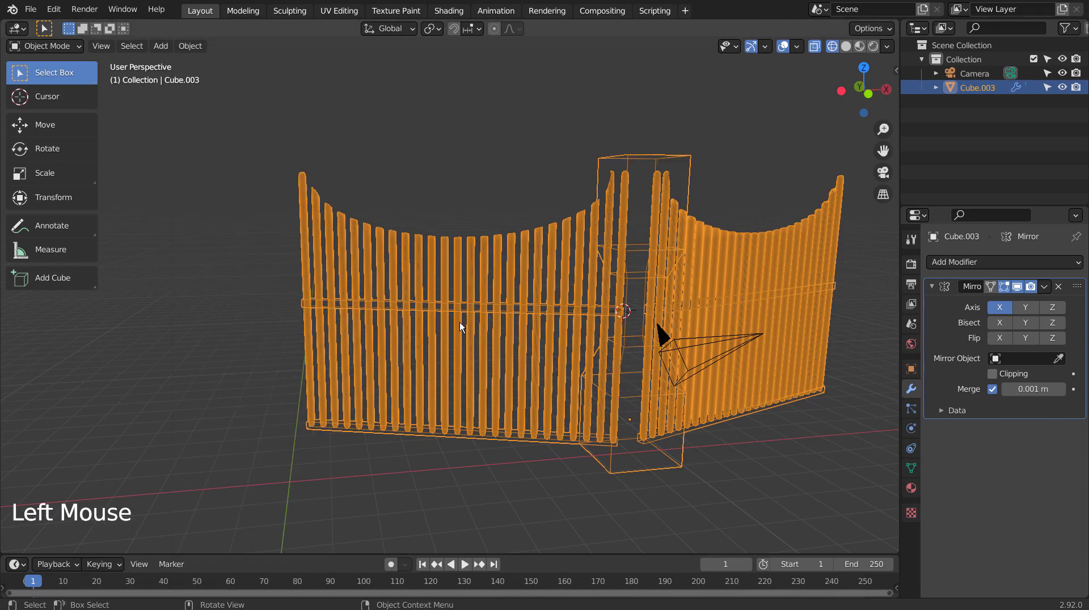
{"action": "key", "text": "shift+c"}
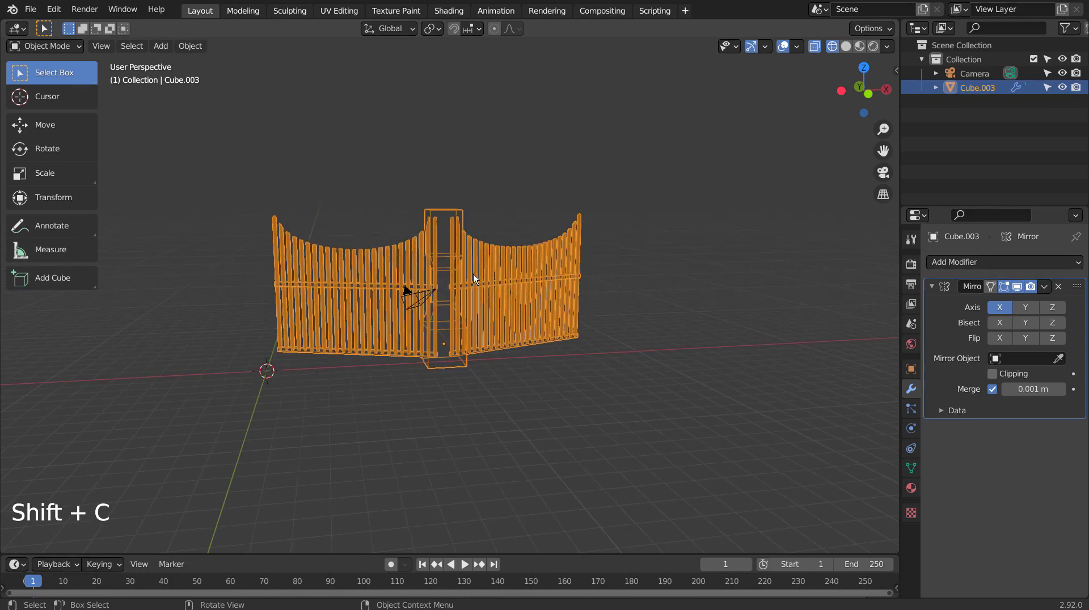
{"action": "left_click", "coordinate": [490, 273]}
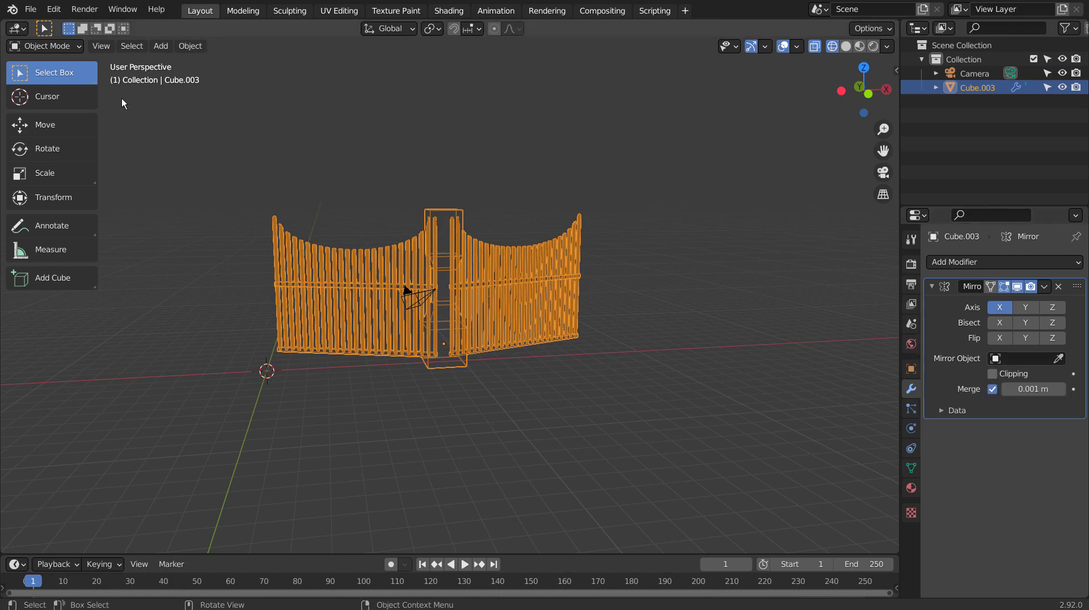
{"action": "left_click", "coordinate": [198, 53]}
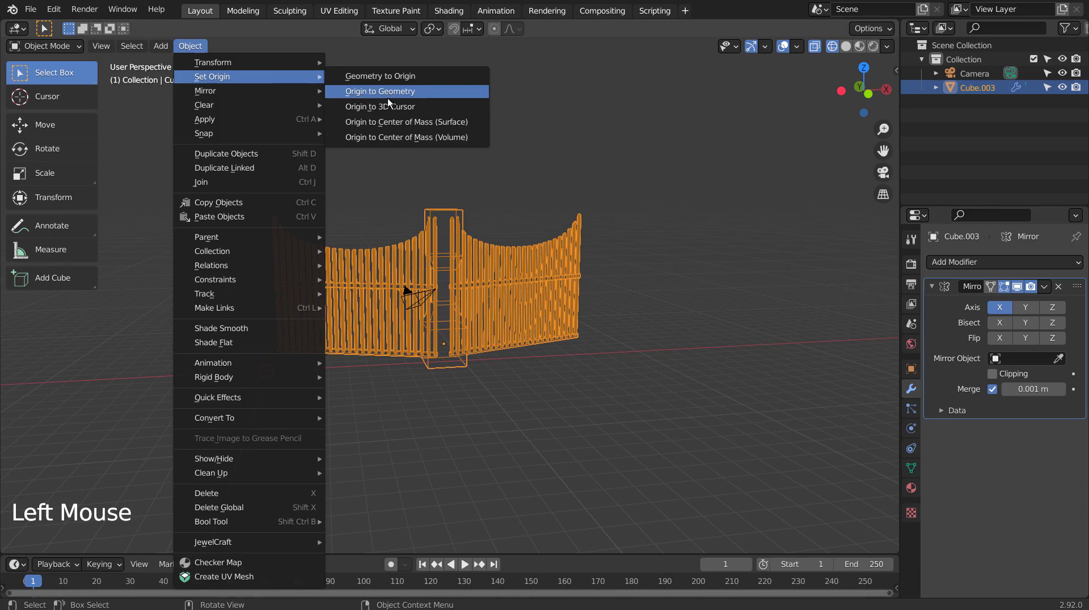
{"action": "left_click", "coordinate": [391, 457]}
- Orbit and zoom to inspect the symmetric double gate from the front
{"action": "middle_click", "coordinate": [426, 452]}
{"action": "middle_click", "coordinate": [508, 417]}
{"action": "middle_click", "coordinate": [393, 376]}
{"action": "scroll", "scroll_direction": "up", "scroll_amount": 3}
{"action": "scroll", "scroll_direction": "up", "scroll_amount": 3}
{"action": "middle_click", "coordinate": [544, 398]}
{"action": "middle_click", "coordinate": [711, 409]}
{"action": "middle_click", "coordinate": [670, 406]}
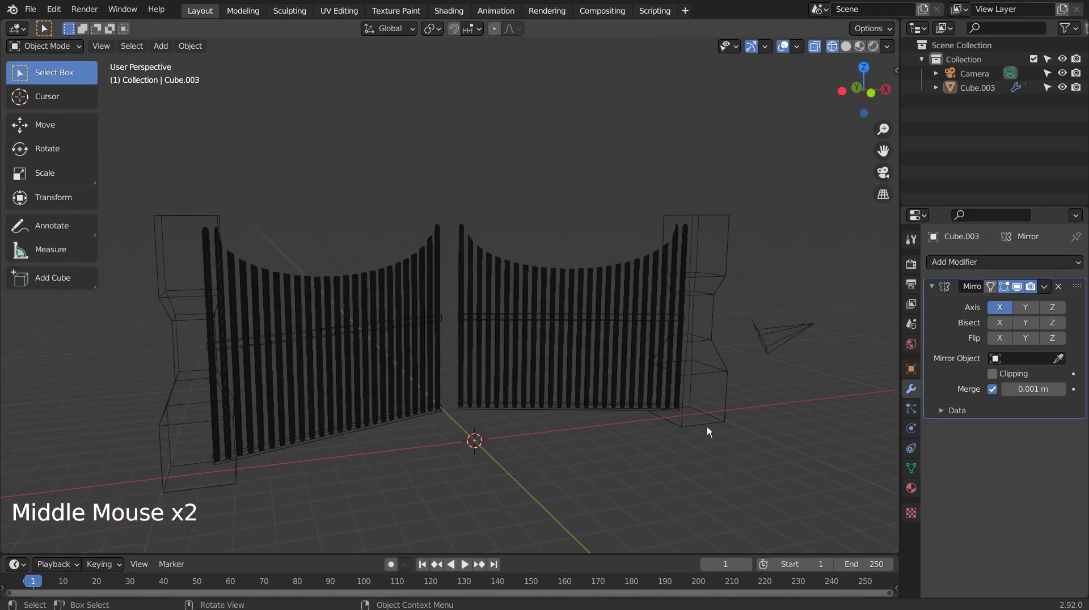
- View the gate from the front and rotate around it with the numpad keys
{"action": "key", "text": "KP_1"}
{"action": "middle_click", "coordinate": [702, 428]}
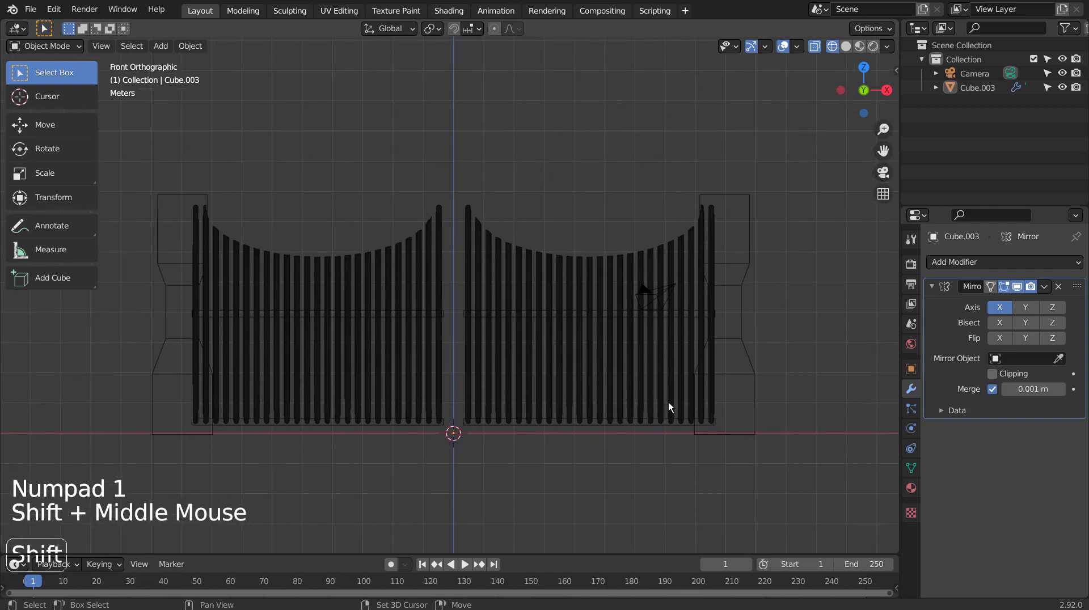
{"action": "key", "text": "Down"}
{"action": "key", "text": "Up"}
{"action": "key", "text": "KP_8"}
{"action": "key", "text": "KP_2"}
{"action": "key", "text": "KP_2"}
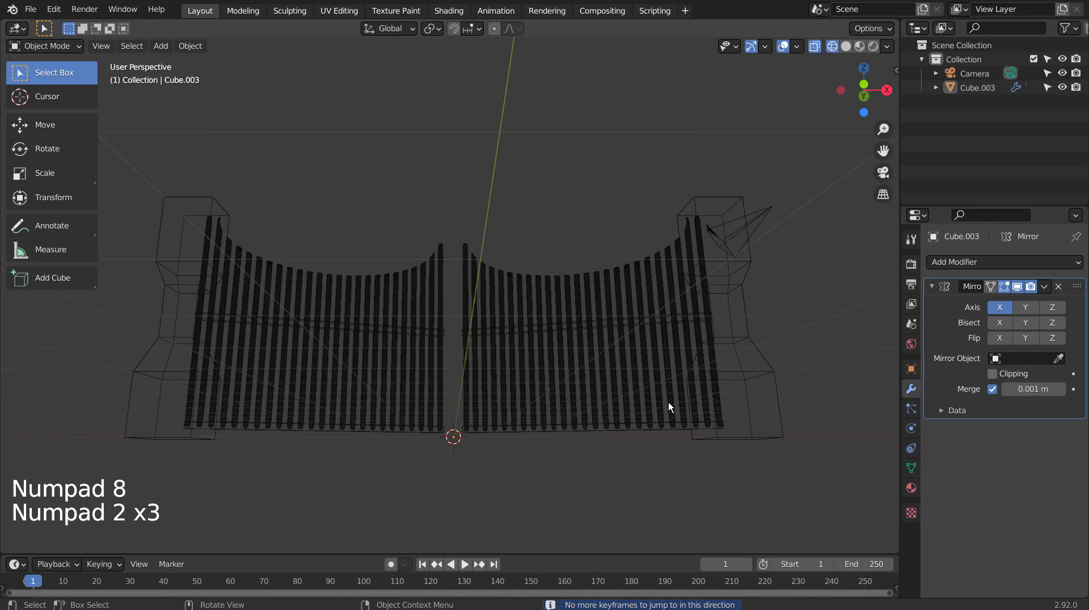
{"action": "key", "text": "KP_2"}
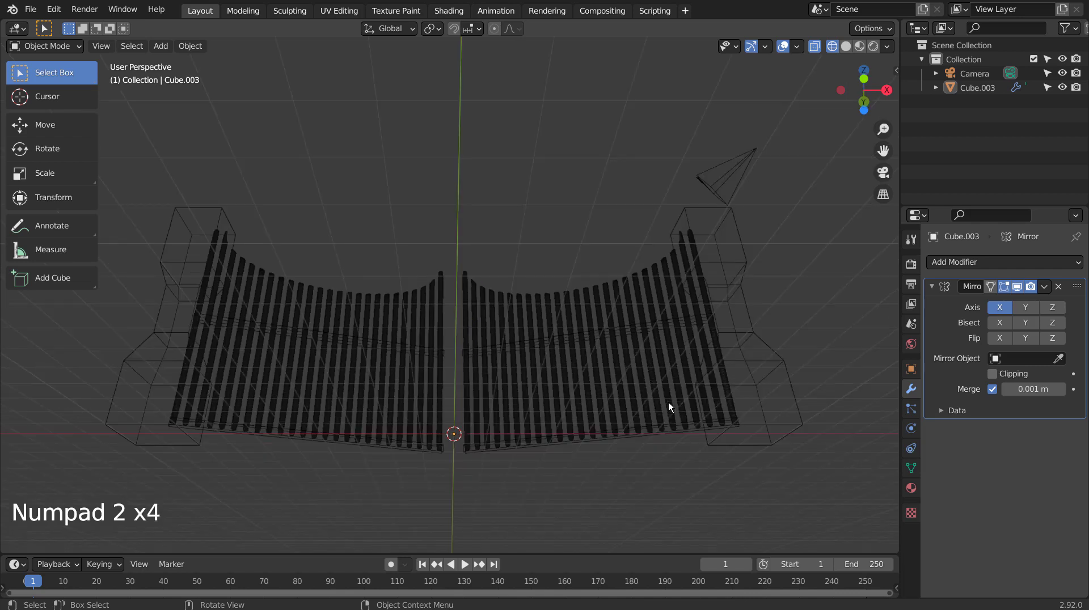
{"action": "key", "text": "KP_8"}
- Set the camera to the current view and fly it to frame the double gate
{"action": "key", "text": "ctrl+alt+KP_0"}
{"action": "key", "text": "shift+`"}
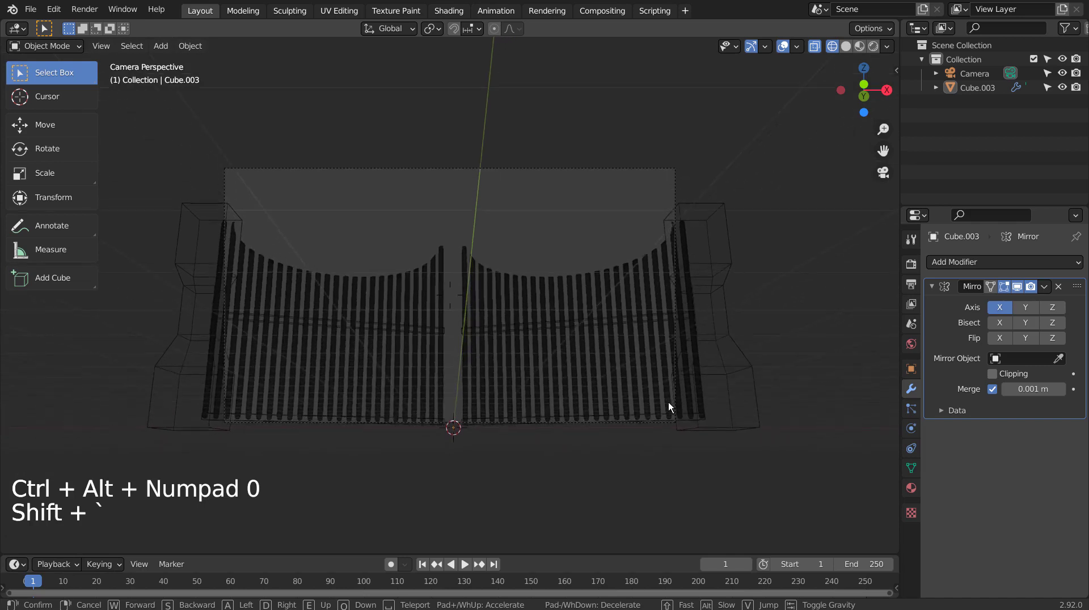
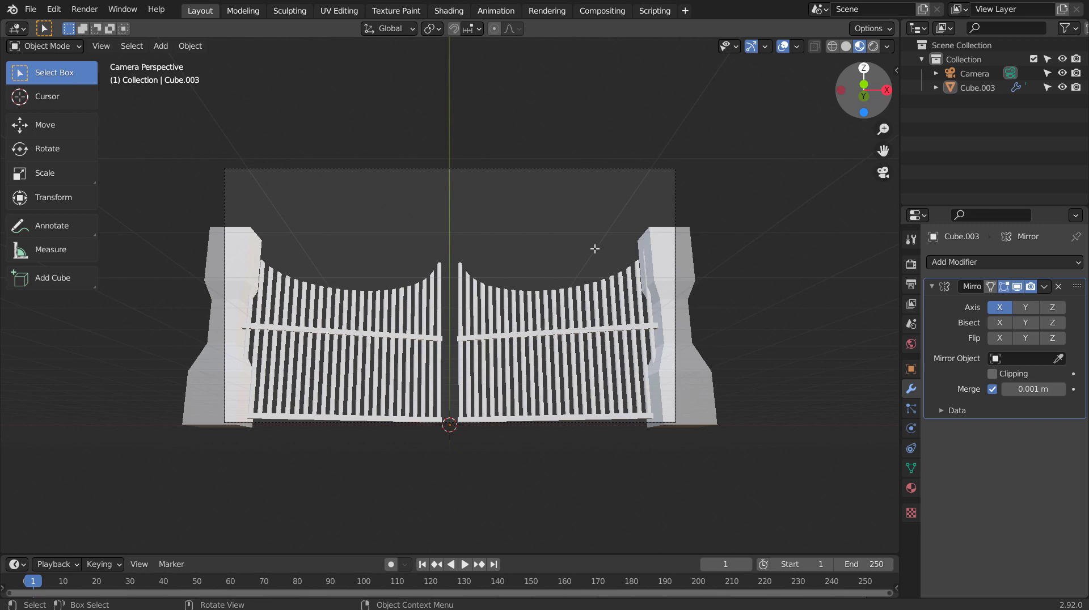
- Add a spotlight and tilt it −90° on X to face the gate
{"action": "left_click", "coordinate": [555, 239]}
{"action": "middle_click", "coordinate": [581, 242]}
{"action": "key", "text": "shift+a"}
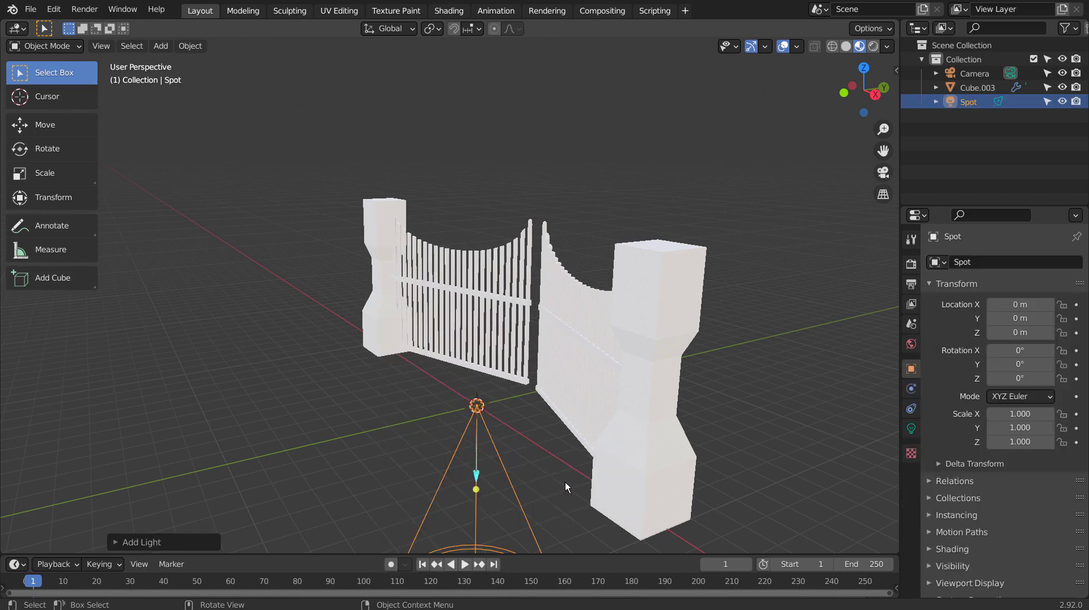
{"action": "key", "text": "KP_3"}
{"action": "key", "text": "KP_3"}
{"action": "key", "text": "r"}
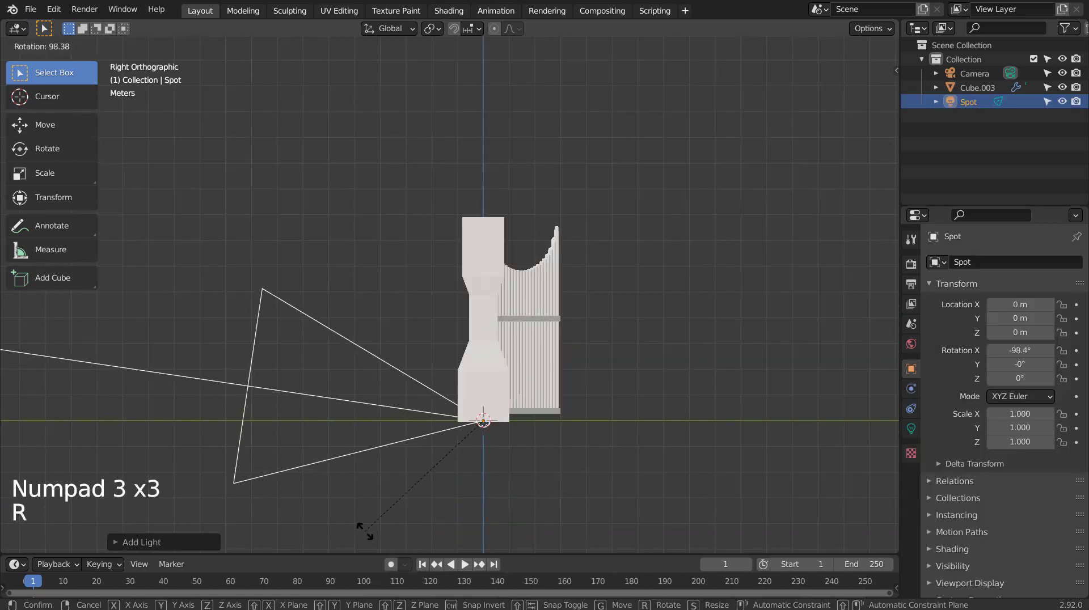
- Move the spotlight to Y 9.27 Z 3.57, enlarge it and stretch its cone taller along Y
{"action": "key", "text": "g"}
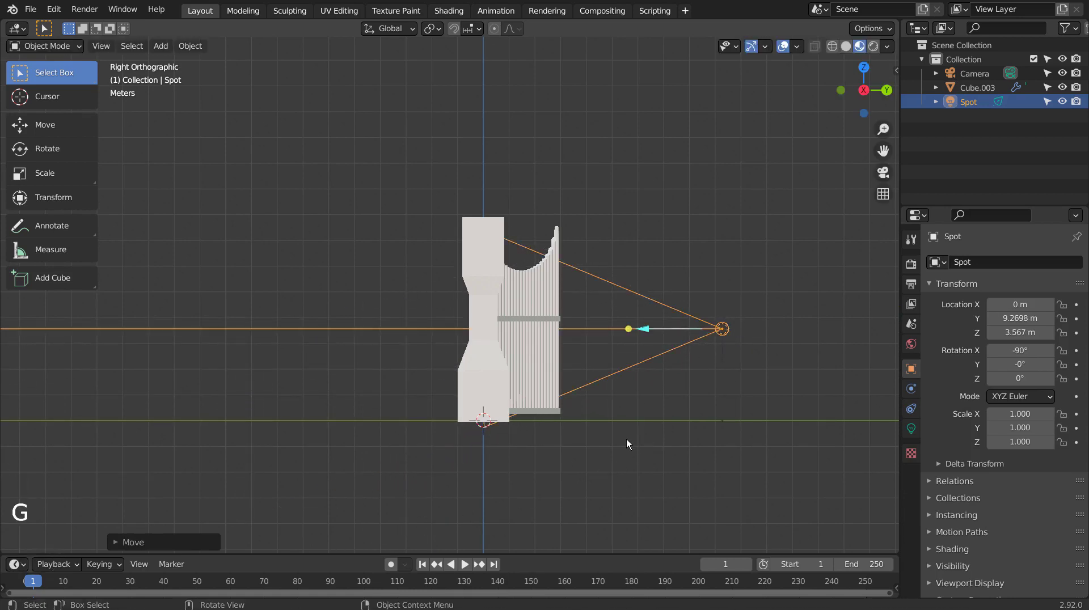
{"action": "key", "text": "KP_0"}
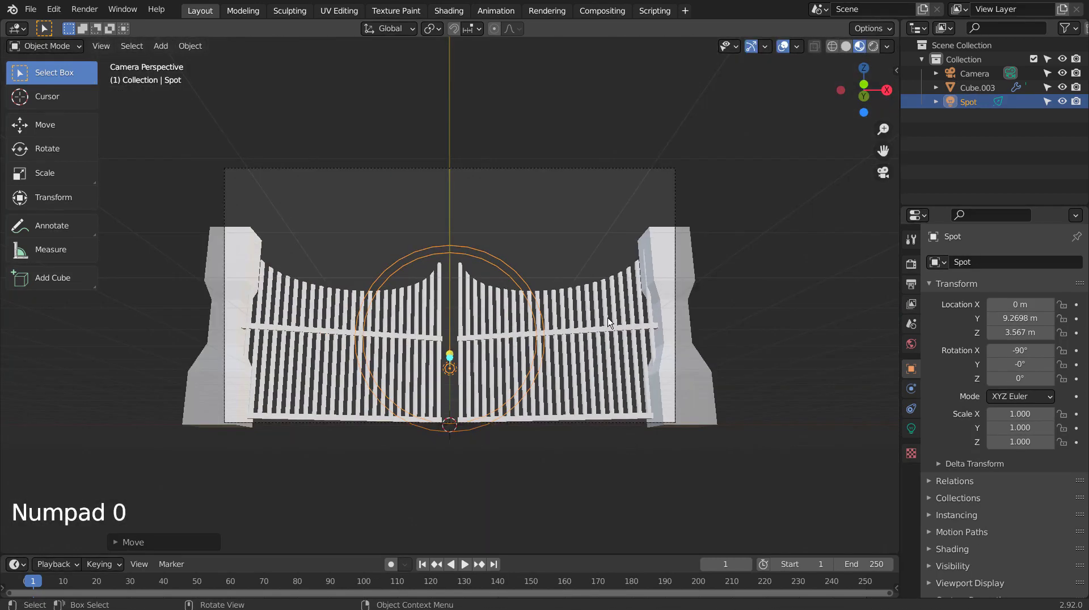
{"action": "key", "text": "s"}
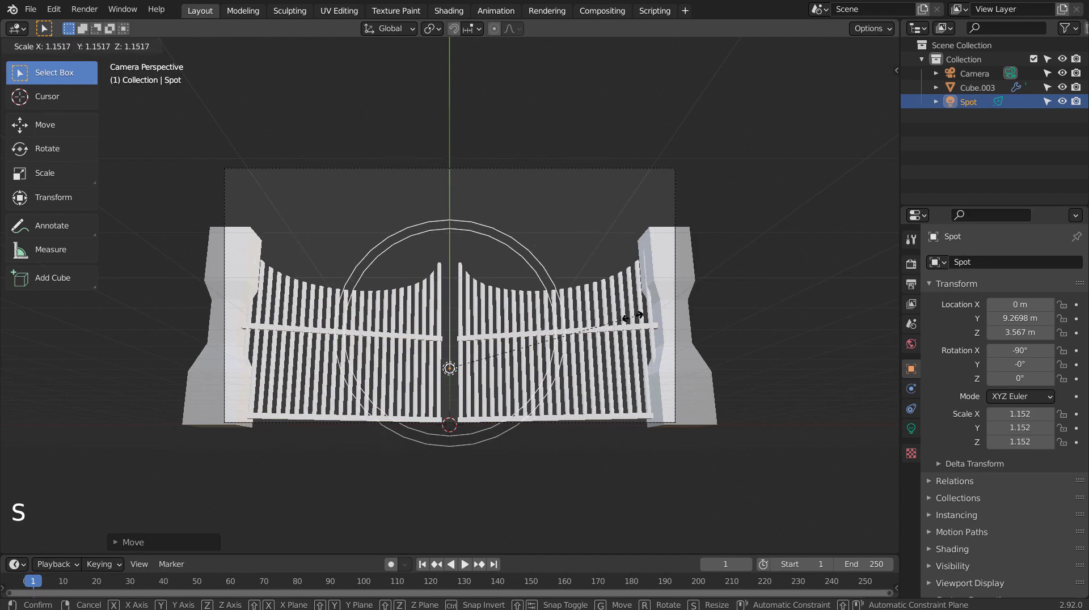
{"action": "key", "text": "s"}
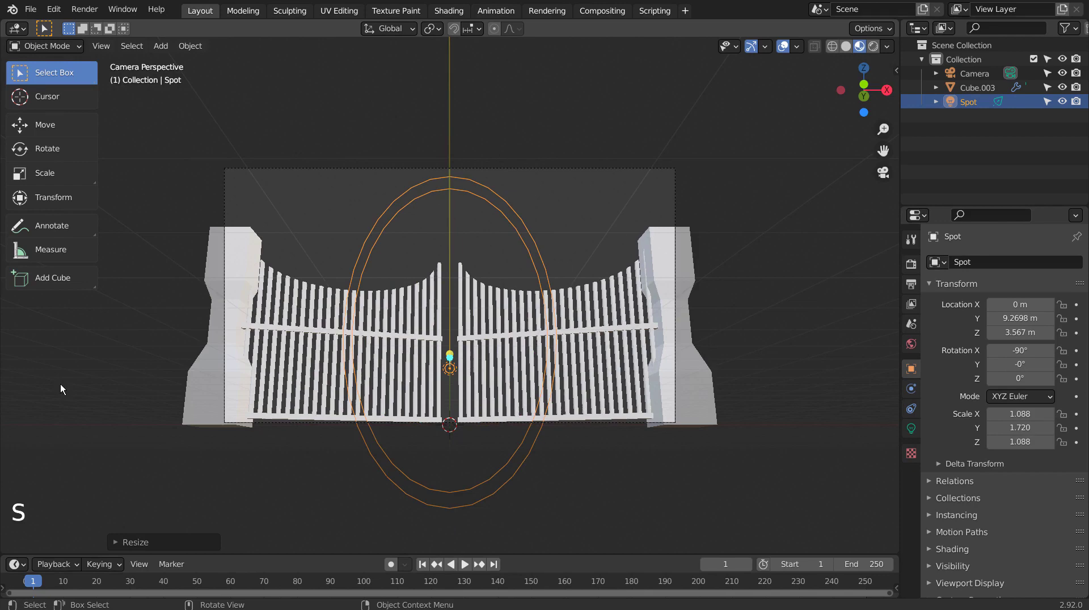
{"action": "middle_click", "coordinate": [447, 393]}
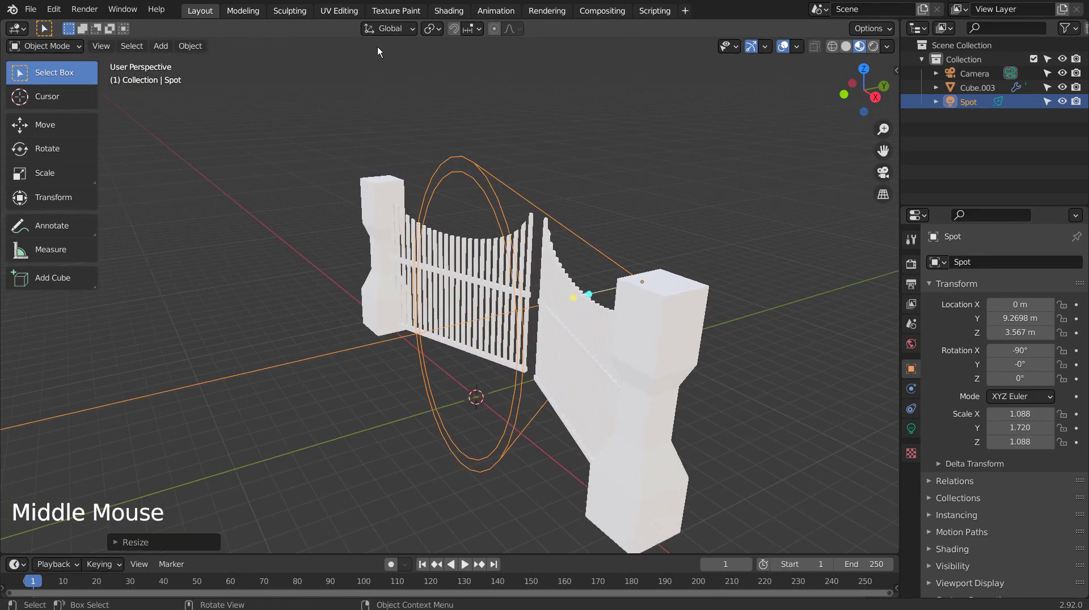
- Give Cube.003 a near-black material with Metallic 0.248 and Roughness 0.202, checked from camera
{"action": "left_click", "coordinate": [382, 234]}
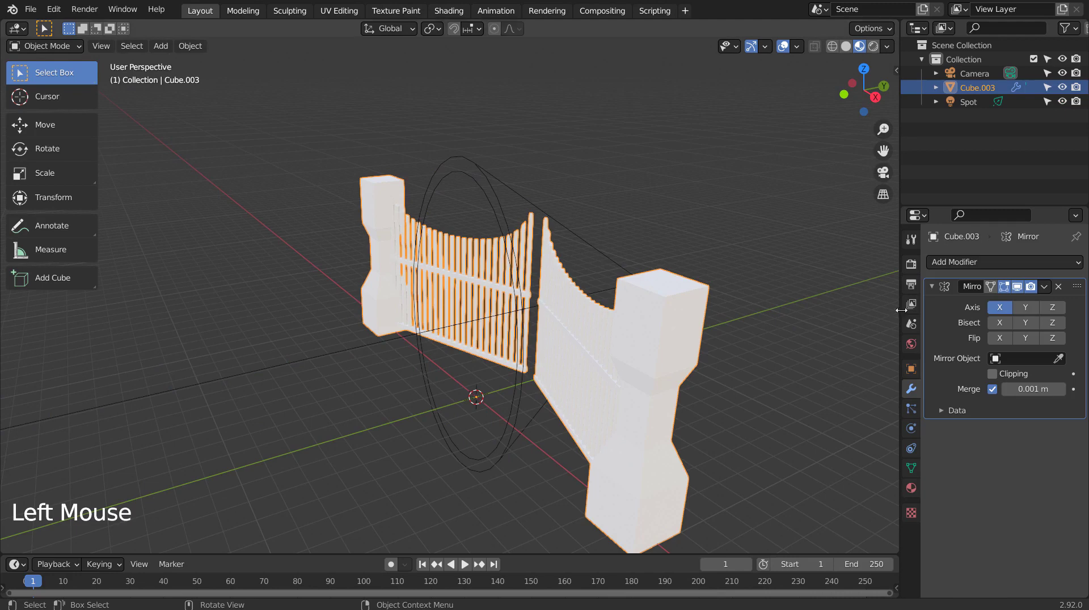
{"action": "left_click", "coordinate": [916, 486]}
{"action": "left_click", "coordinate": [1028, 429]}
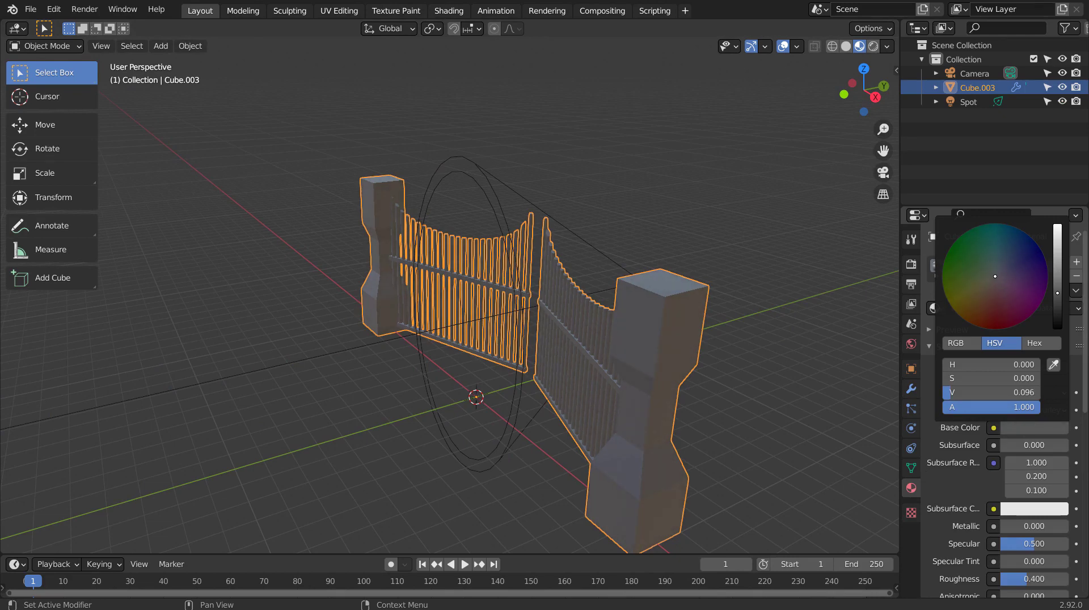
{"action": "left_click", "coordinate": [1020, 529]}
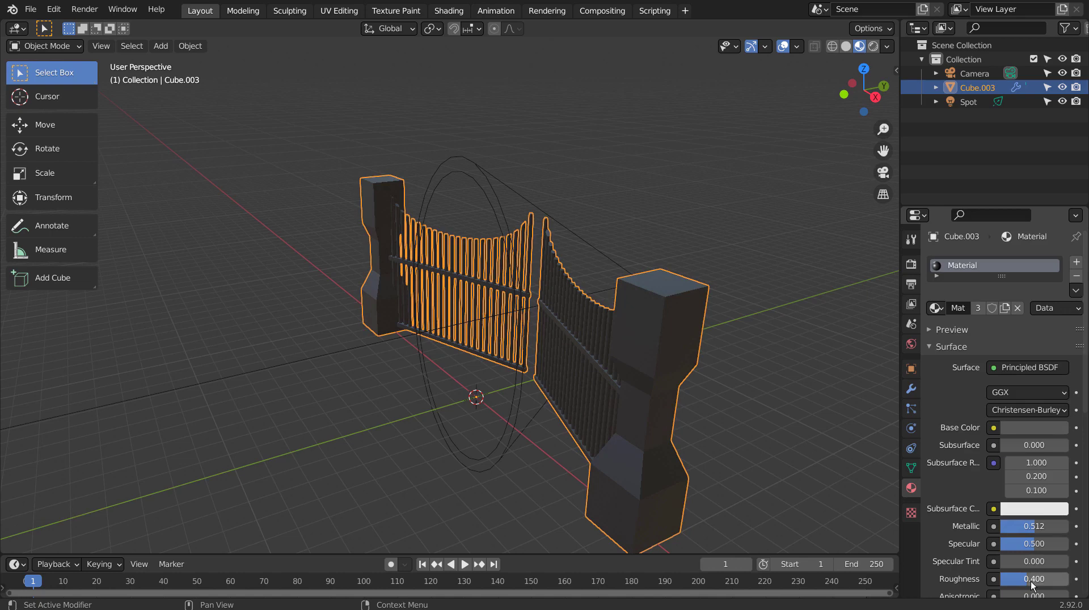
{"action": "left_click", "coordinate": [1035, 585]}
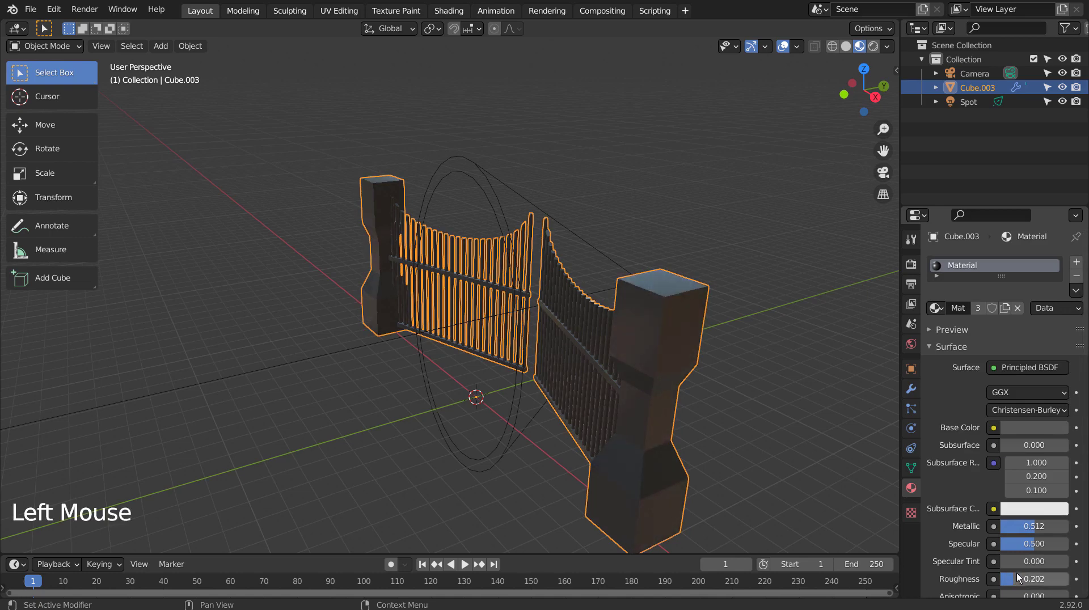
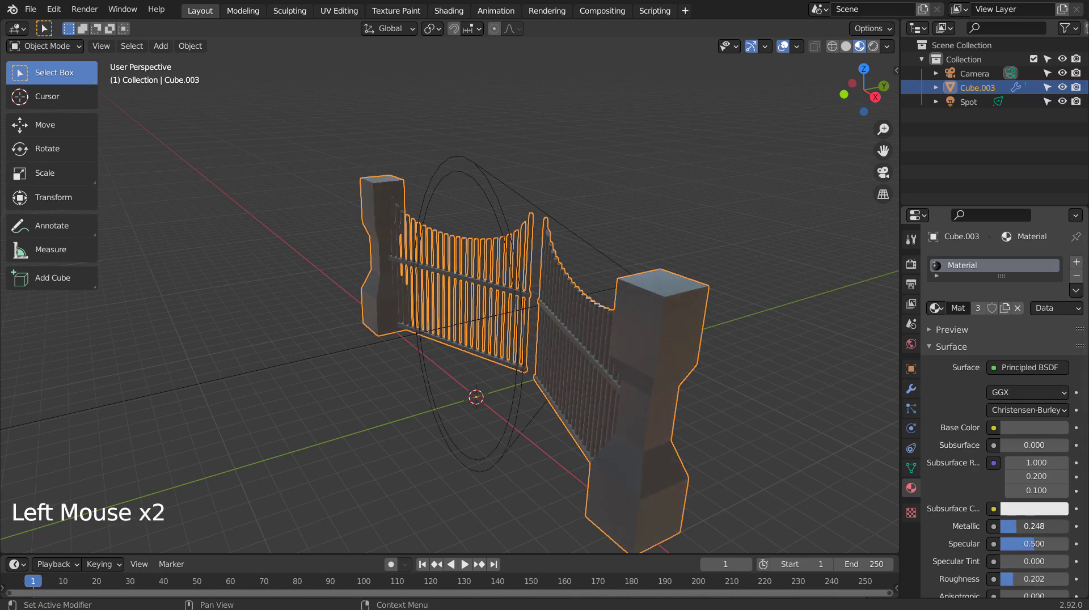
{"action": "middle_click", "coordinate": [778, 422]}
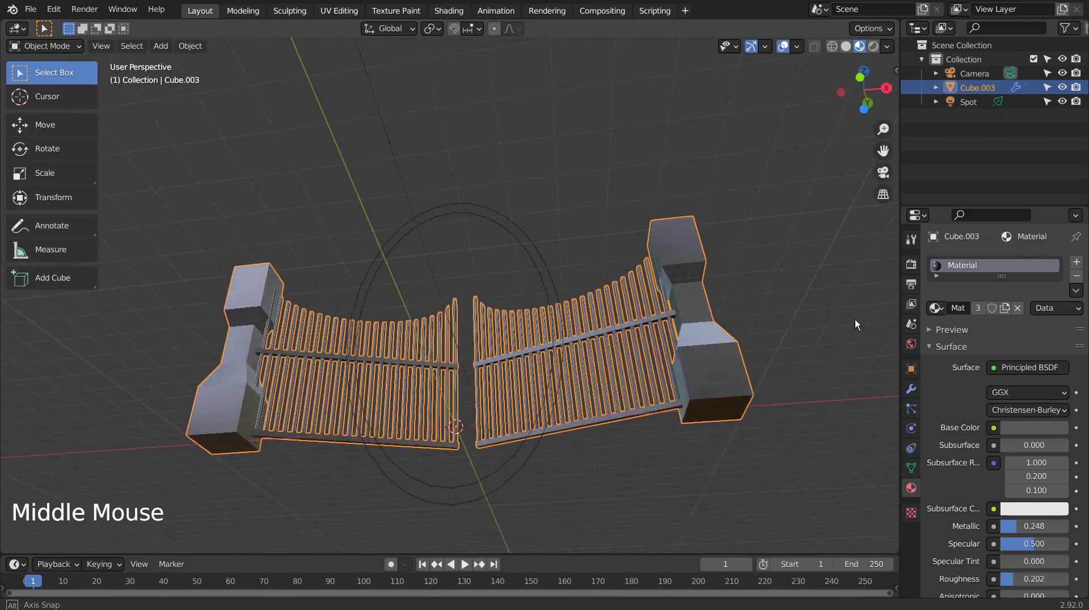
{"action": "key", "text": "KP_0"}
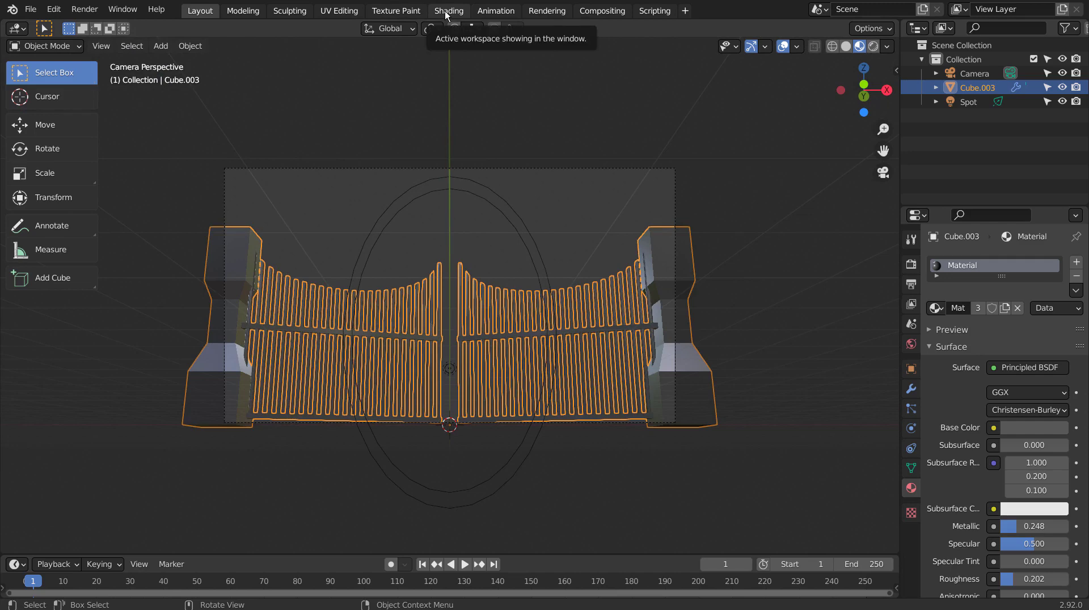
- In the Shading workspace, delete the world's Background and forest image nodes
{"action": "left_click", "coordinate": [232, 364]}
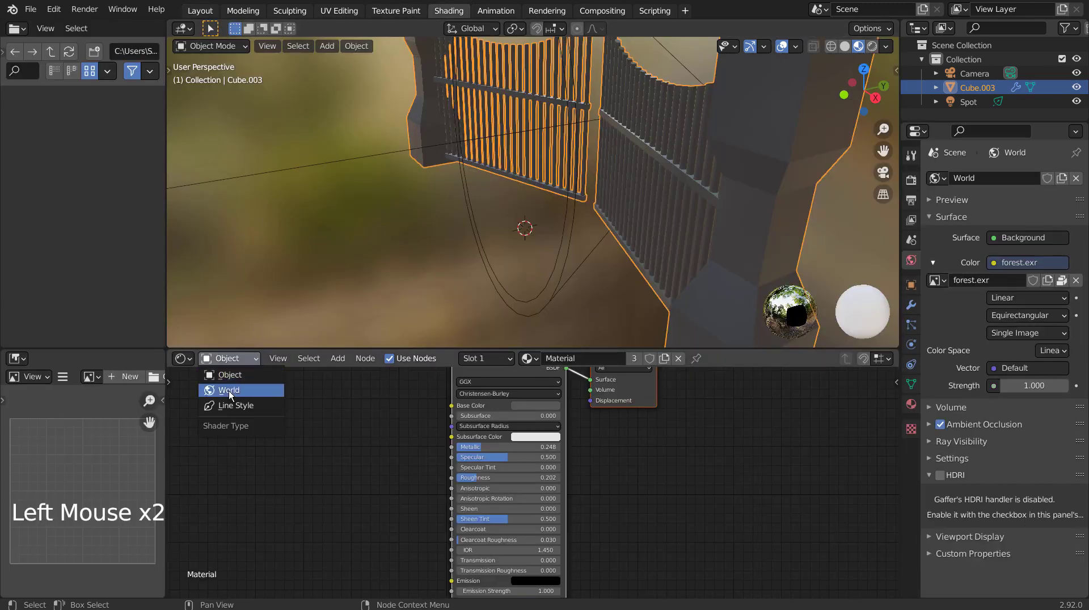
{"action": "middle_click", "coordinate": [503, 433]}
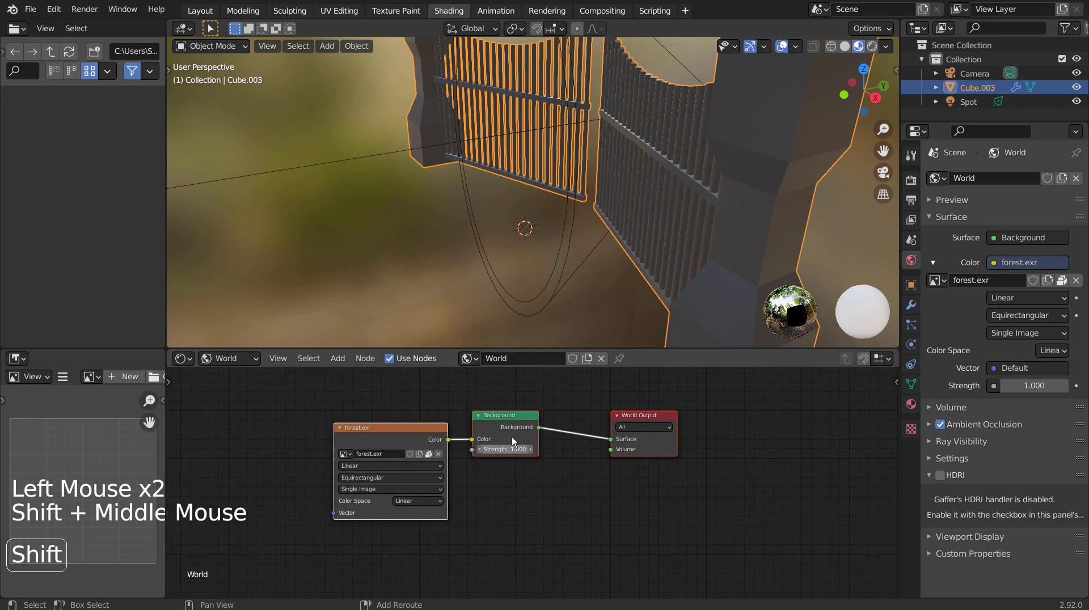
{"action": "left_click", "coordinate": [515, 428]}
{"action": "key", "text": "x"}
{"action": "left_click", "coordinate": [402, 443]}
{"action": "key", "text": "x"}
- Add a Volume Scatter node feeding the World Output volume and tint its colour
{"action": "key", "text": "shift+a"}
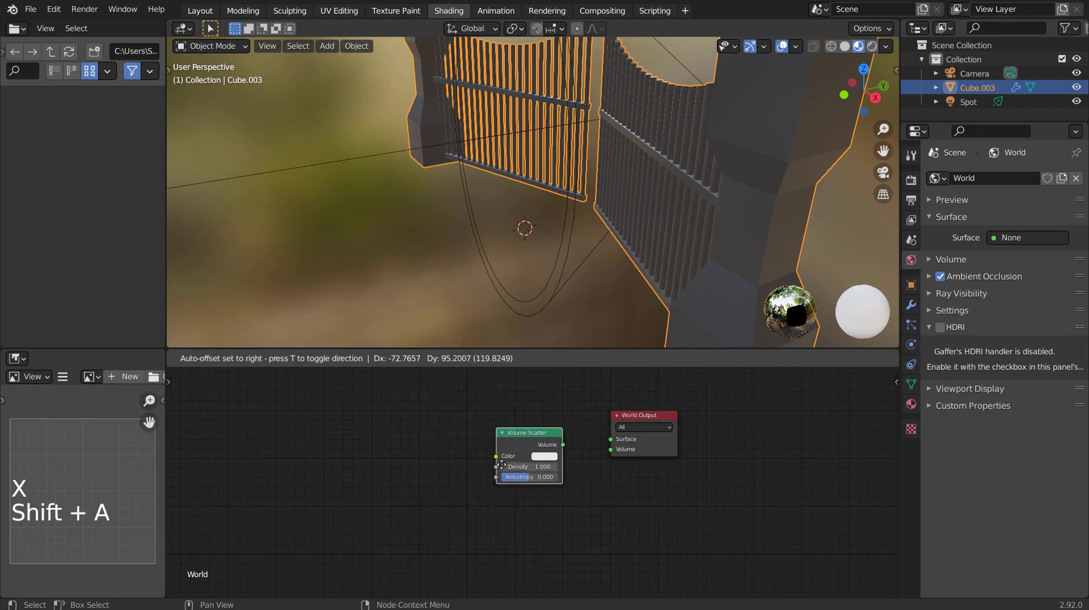
{"action": "left_click", "coordinate": [569, 445]}
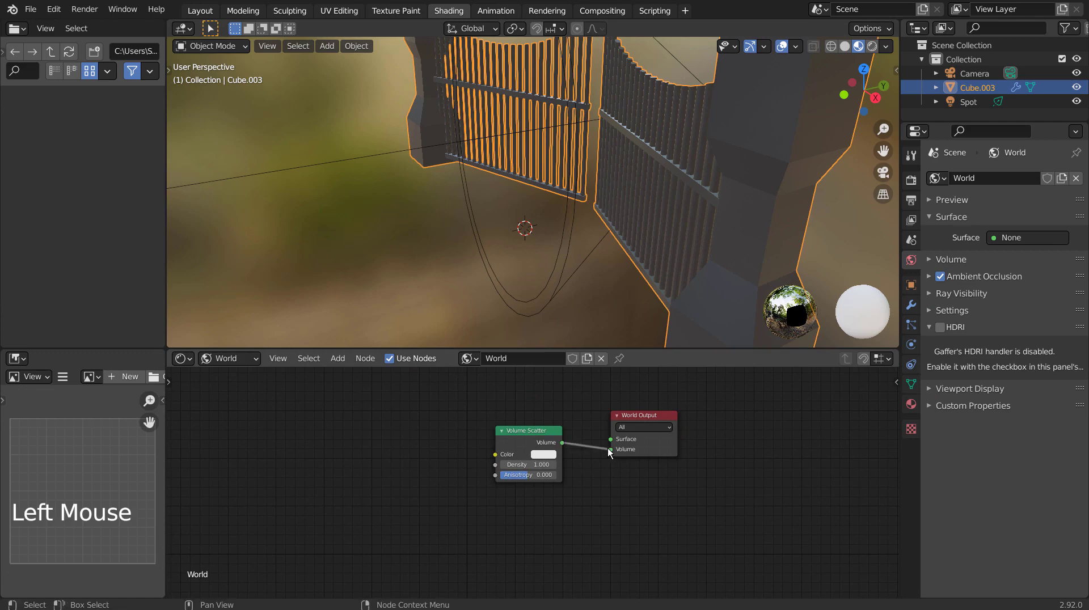
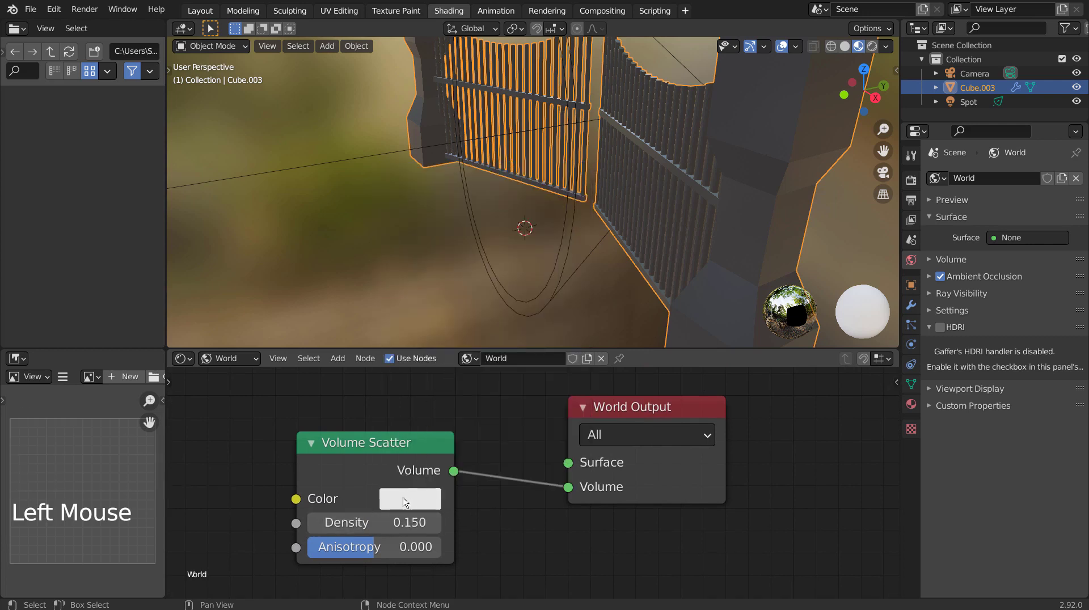
{"action": "left_click", "coordinate": [404, 513]}
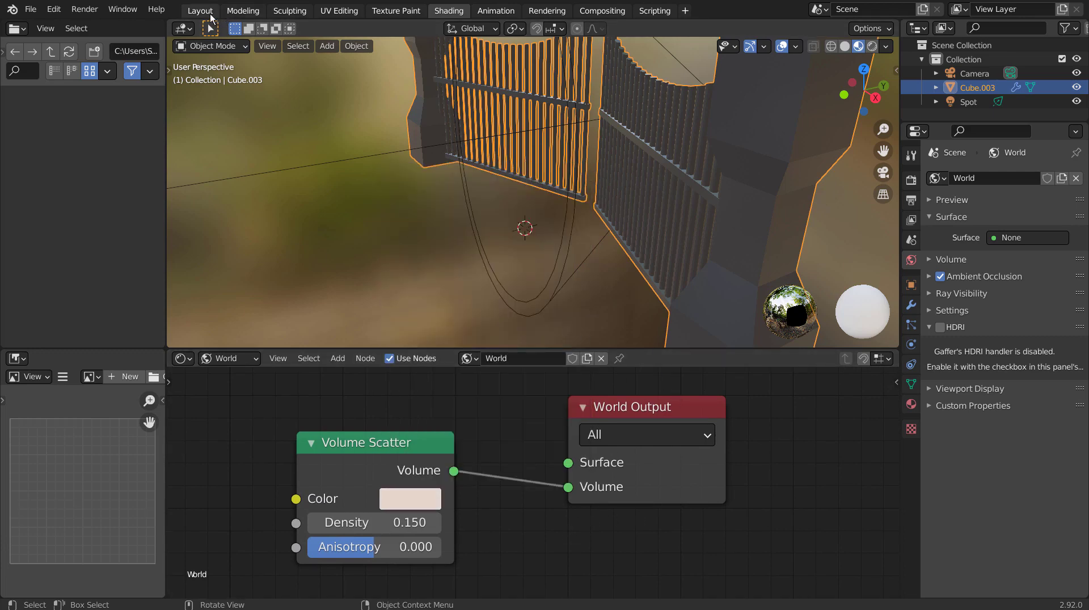
- In Layout, switch to rendered shading and open the spotlight's Power setting from 10 W
{"action": "left_click", "coordinate": [217, 21]}
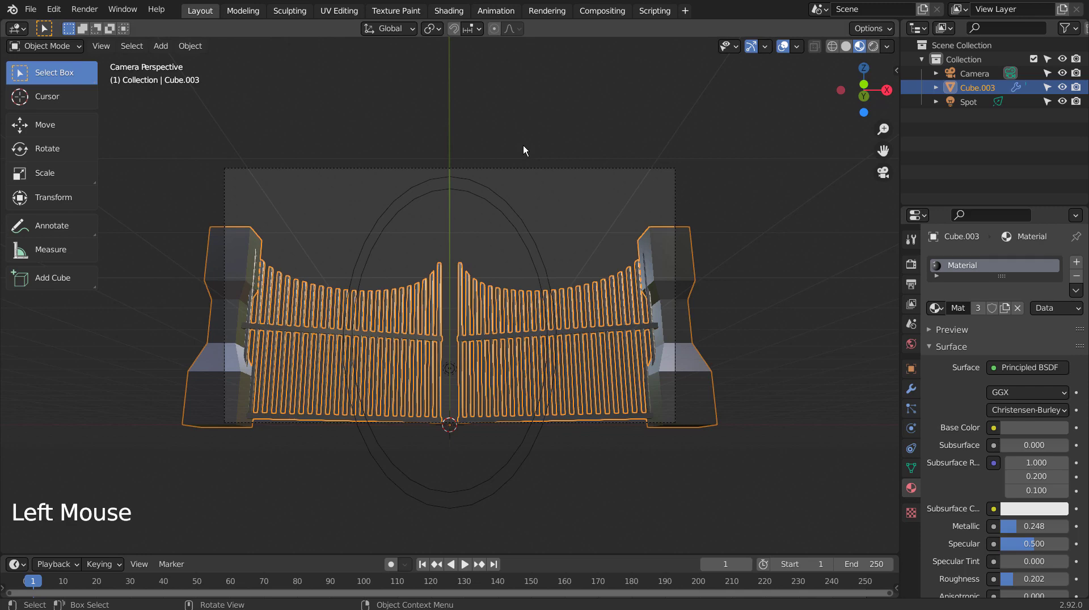
{"action": "left_click", "coordinate": [870, 71]}
{"action": "left_click", "coordinate": [631, 185]}
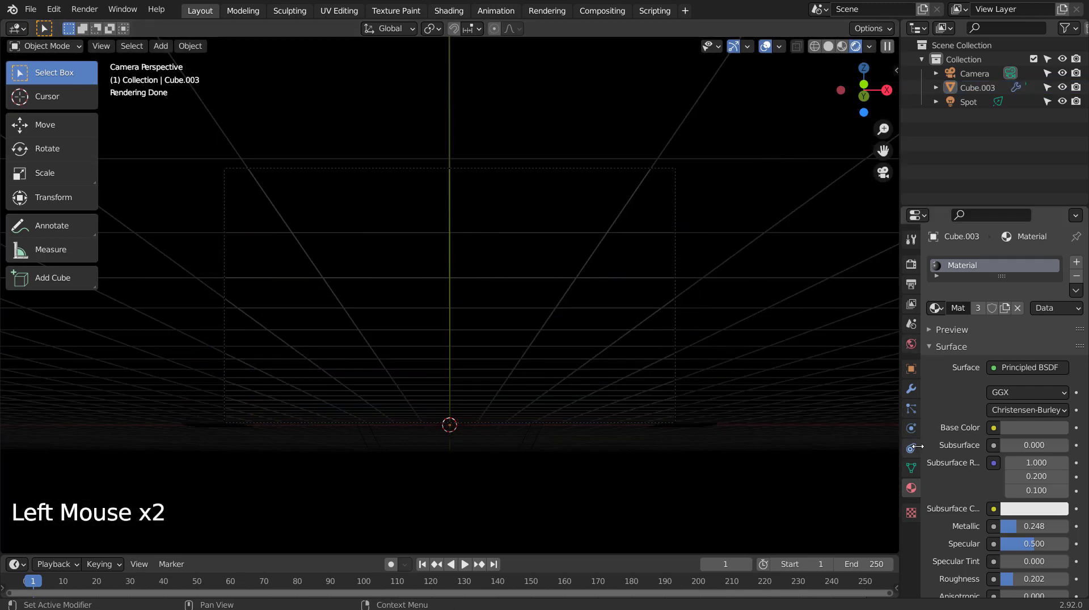
{"action": "left_click", "coordinate": [969, 109]}
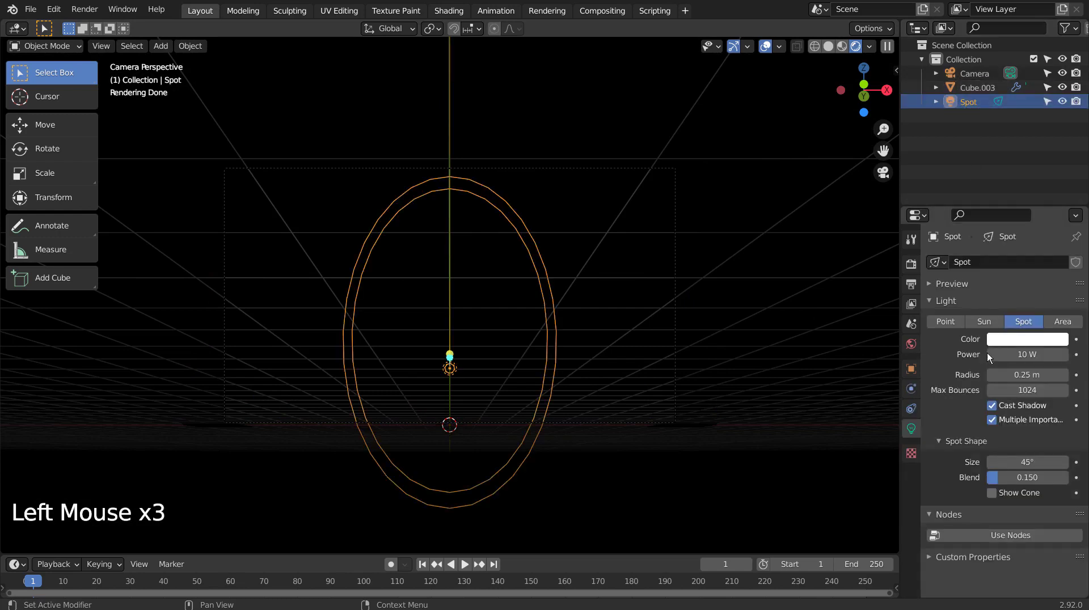